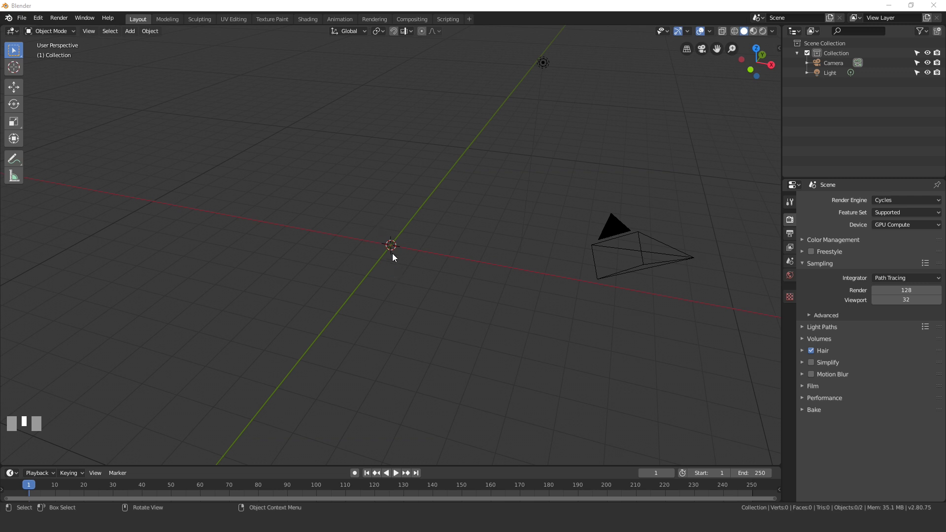
Add a plane mesh at the origin and begin scaling it down into a small square
{"action": "left_click", "coordinate": [395, 253]}
{"action": "key", "text": "shift+a"}
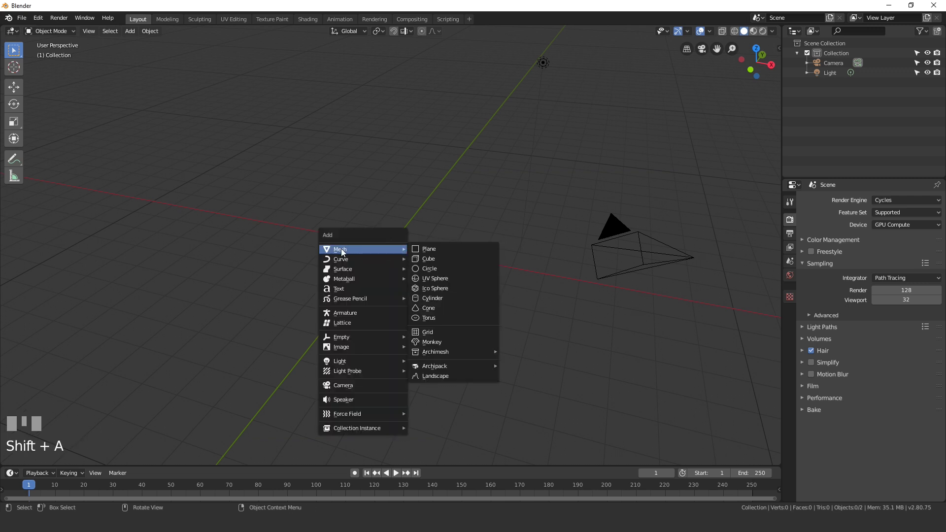
{"action": "scroll", "scroll_direction": "up", "scroll_amount": 3}
{"action": "key", "text": "s"}
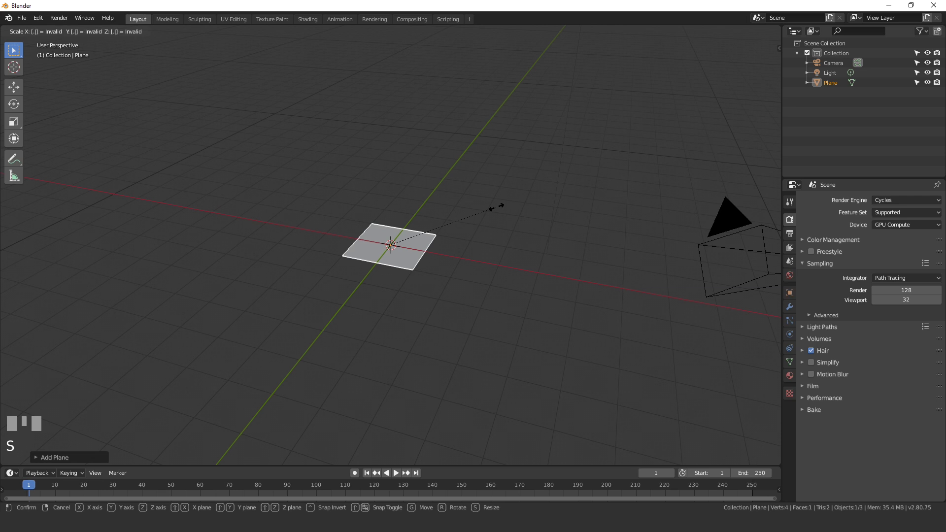
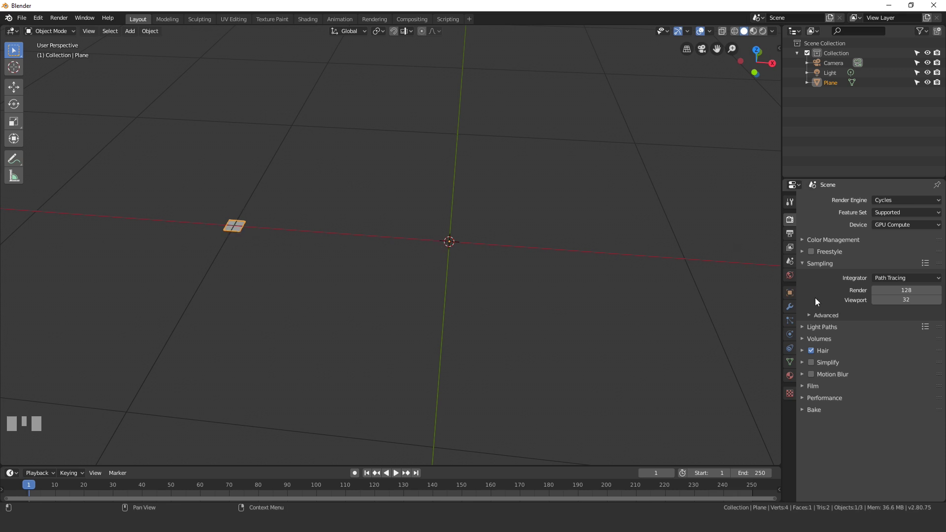
Add a Screw modifier to the plane with 115 m screw offset and 2 iterations
{"action": "left_click", "coordinate": [793, 309]}
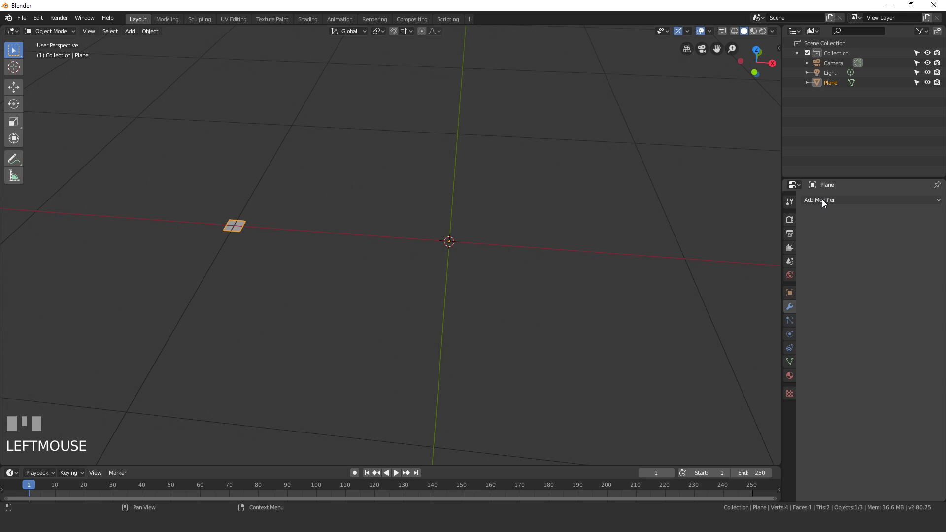
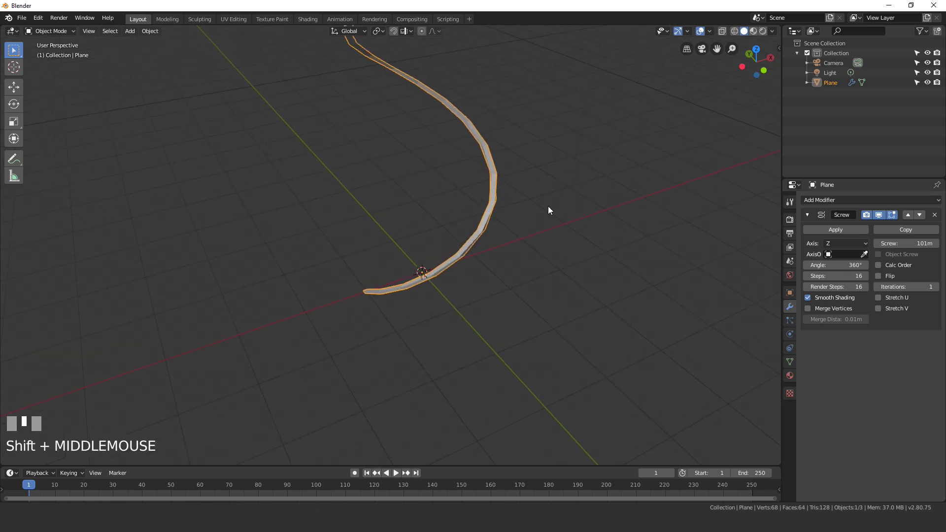
{"action": "left_click_drag", "start_coordinate": [901, 239], "coordinate": [911, 278]}
{"action": "key", "text": "KP_1"}
{"action": "key", "text": "Return"}
Inspect the helical strand and duplicate it with Shift+D
{"action": "scroll", "scroll_direction": "down", "scroll_amount": 3}
{"action": "scroll", "scroll_direction": "up", "scroll_amount": 3}
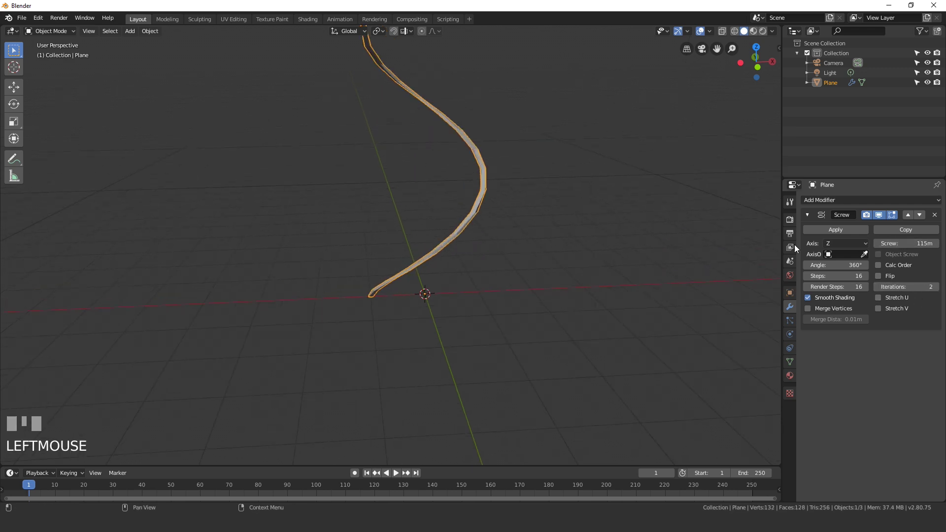
{"action": "scroll", "scroll_direction": "down", "scroll_amount": 3}
{"action": "scroll", "scroll_direction": "up", "scroll_amount": 3}
{"action": "left_click_drag", "start_coordinate": [392, 209], "coordinate": [689, 316]}
{"action": "scroll", "scroll_direction": "up", "scroll_amount": 3}
{"action": "right_click", "coordinate": [690, 317]}
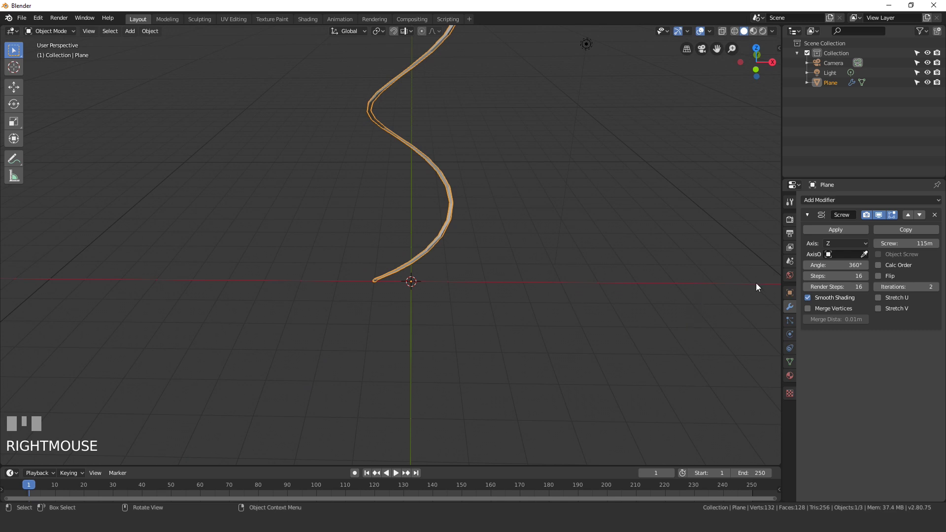
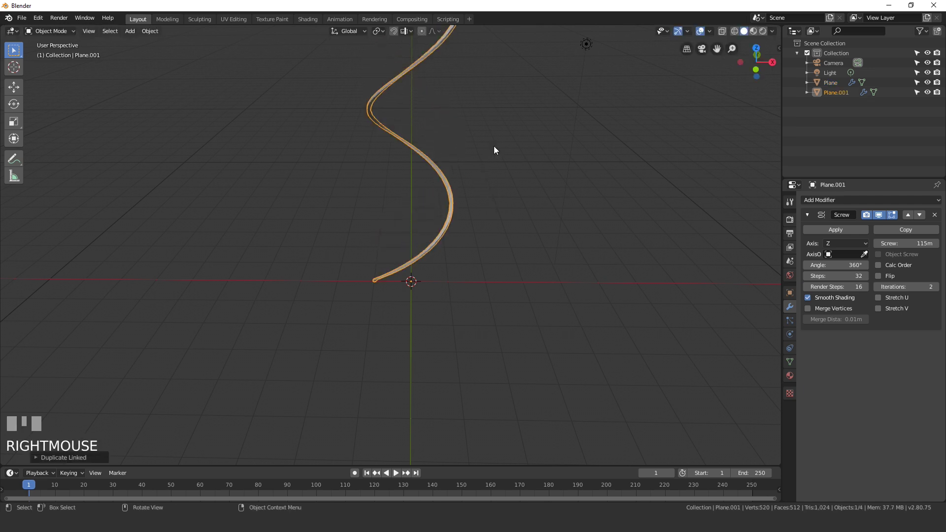
Rotate the copied strand 180° about Z to form a double helix
{"action": "key", "text": "r"}
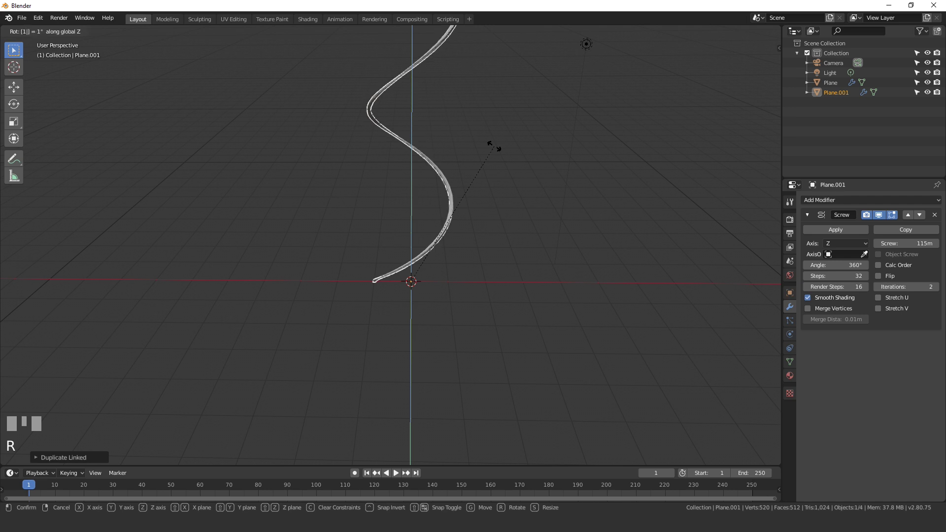
{"action": "key", "text": "Return"}
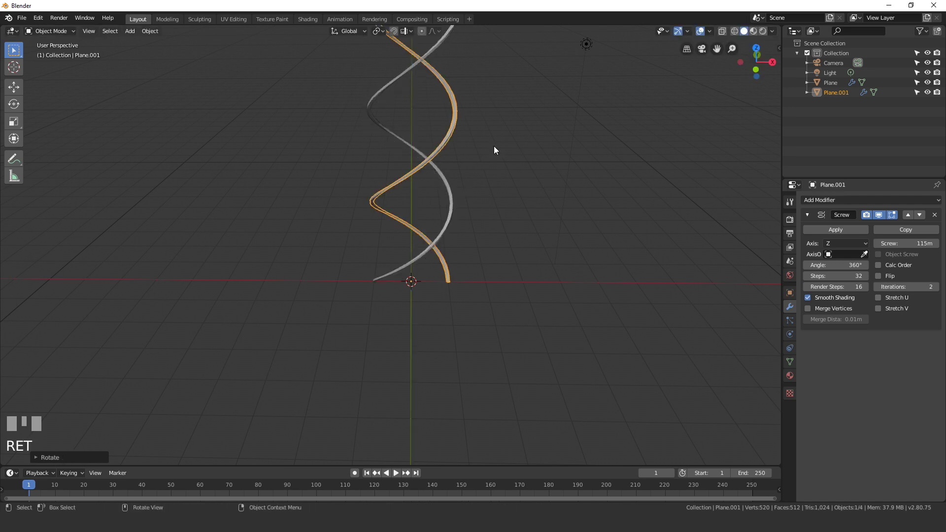
{"action": "key", "text": "a"}
{"action": "scroll", "scroll_direction": "down", "scroll_amount": 3}
{"action": "left_click_drag", "start_coordinate": [423, 211], "coordinate": [437, 193]}
{"action": "scroll", "scroll_direction": "up", "scroll_amount": 3}
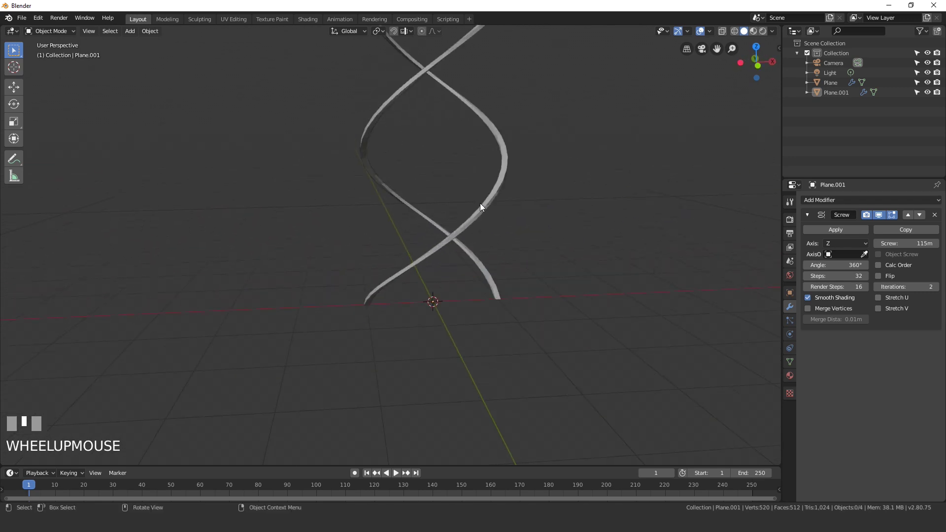
{"action": "left_click_drag", "start_coordinate": [485, 219], "coordinate": [423, 285]}
{"action": "scroll", "scroll_direction": "up", "scroll_amount": 3}
{"action": "scroll", "scroll_direction": "up", "scroll_amount": 3}
Add a cube and scale it into a thin bar spanning between the two strands
{"action": "key", "text": "shift+a"}
{"action": "key", "text": "s"}
{"action": "left_click", "coordinate": [423, 285]}
{"action": "key", "text": "s"}
{"action": "left_click_drag", "start_coordinate": [578, 275], "coordinate": [475, 279]}
{"action": "left_click", "coordinate": [475, 279]}
{"action": "left_click_drag", "start_coordinate": [429, 277], "coordinate": [291, 329]}
{"action": "key", "text": "s"}
{"action": "left_click", "coordinate": [291, 329]}
{"action": "left_click_drag", "start_coordinate": [598, 253], "coordinate": [459, 260]}
Give the rung bar an Array modifier with count 2 and relative offset off
{"action": "key", "text": "a"}
{"action": "scroll", "scroll_direction": "down", "scroll_amount": 3}
{"action": "scroll", "scroll_direction": "up", "scroll_amount": 3}
{"action": "left_click", "coordinate": [460, 260]}
{"action": "left_click_drag", "start_coordinate": [848, 200], "coordinate": [429, 274]}
{"action": "left_click_drag", "start_coordinate": [430, 274], "coordinate": [884, 271]}
{"action": "left_click", "coordinate": [884, 271]}
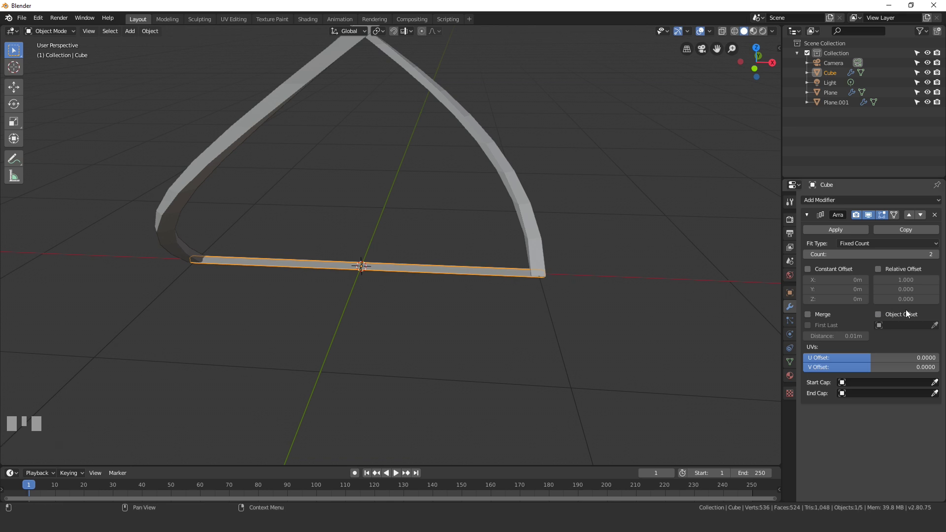
Add an Empty at the origin and set it as the rung Array's object offset
{"action": "key", "text": "shift+a"}
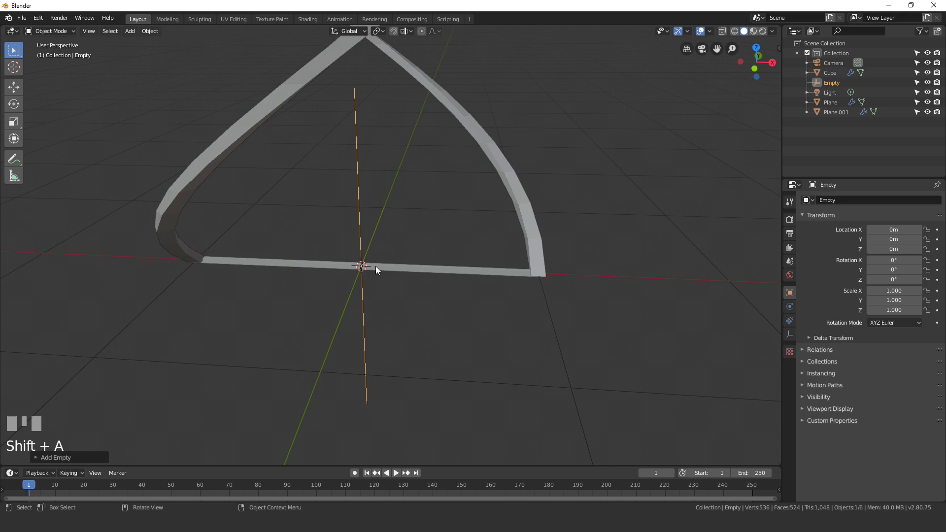
{"action": "left_click", "coordinate": [415, 270]}
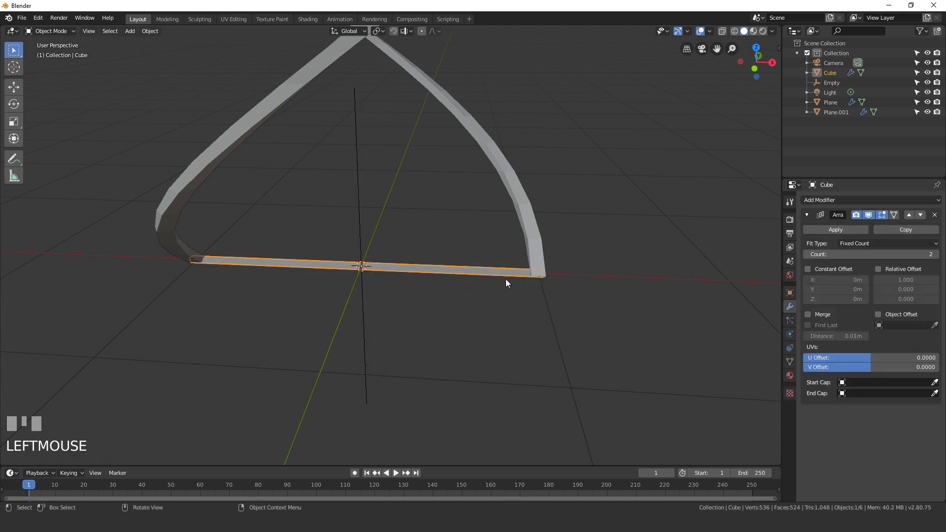
{"action": "left_click", "coordinate": [884, 316]}
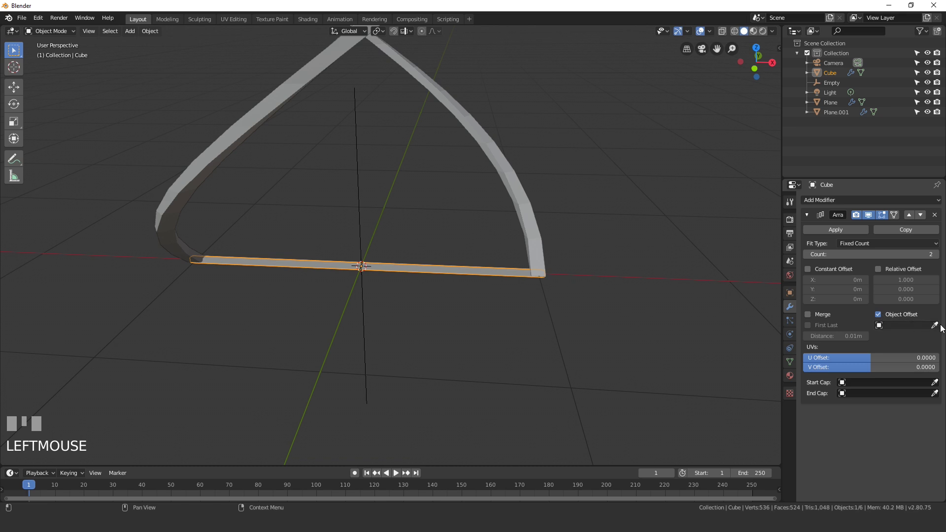
{"action": "left_click", "coordinate": [939, 326]}
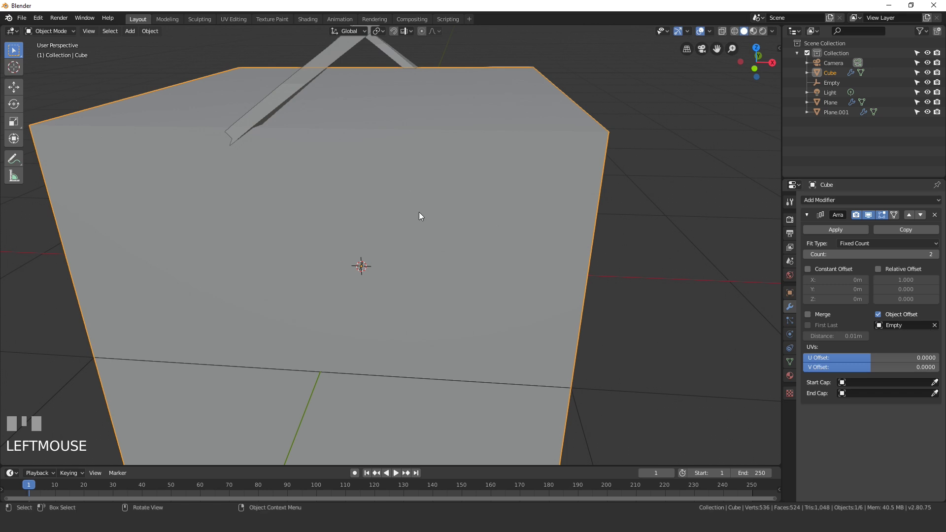
Apply the rung's transforms with Ctrl+A and select the Empty
{"action": "scroll", "scroll_direction": "down", "scroll_amount": 3}
{"action": "left_click_drag", "start_coordinate": [439, 279], "coordinate": [358, 188]}
{"action": "scroll", "scroll_direction": "up", "scroll_amount": 3}
{"action": "key", "text": "ctrl+a"}
{"action": "scroll", "scroll_direction": "up", "scroll_amount": 3}
{"action": "scroll", "scroll_direction": "up", "scroll_amount": 3}
{"action": "left_click", "coordinate": [358, 187]}
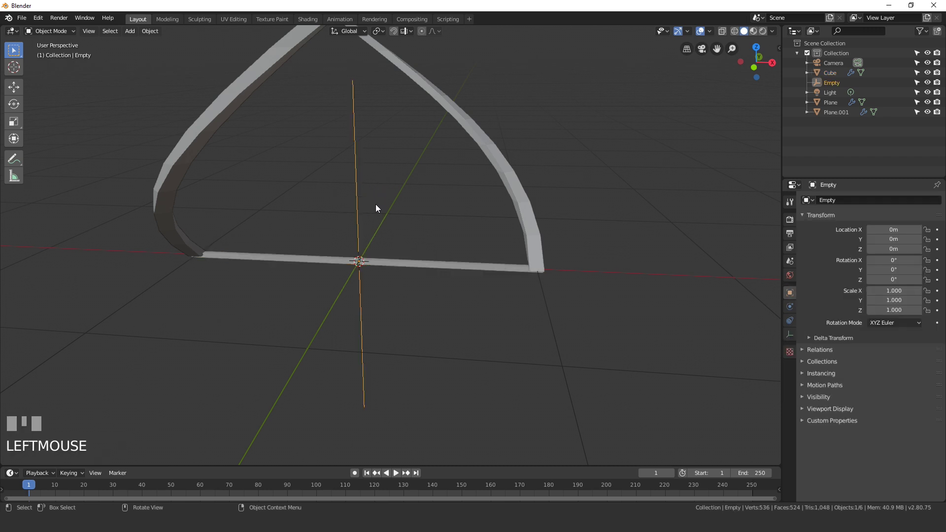
Move the Empty 0.32 m up on Z, lifting the second rung above the first
{"action": "key", "text": "g"}
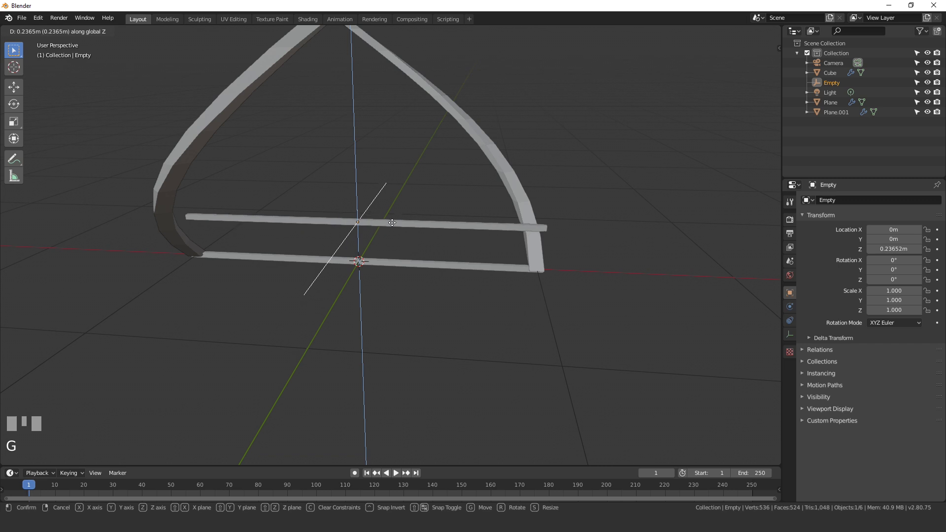
{"action": "left_click", "coordinate": [390, 207]}
{"action": "scroll", "scroll_direction": "down", "scroll_amount": 3}
{"action": "left_click_drag", "start_coordinate": [426, 241], "coordinate": [412, 236]}
{"action": "scroll", "scroll_direction": "down", "scroll_amount": 3}
{"action": "scroll", "scroll_direction": "up", "scroll_amount": 3}
{"action": "key", "text": "g"}
{"action": "left_click", "coordinate": [412, 236]}
{"action": "key", "text": "g"}
{"action": "left_click", "coordinate": [440, 228]}
{"action": "key", "text": "KP_1"}
{"action": "scroll", "scroll_direction": "up", "scroll_amount": 3}
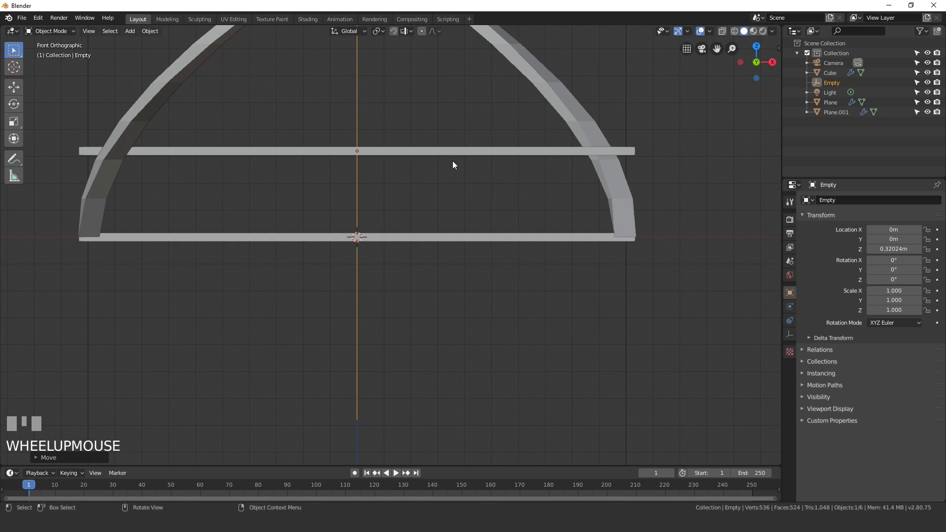
{"action": "scroll", "scroll_direction": "down", "scroll_amount": 3}
{"action": "left_click_drag", "start_coordinate": [444, 195], "coordinate": [590, 199]}
Rotate the Empty about 25.2° on Z to twist the rung, then select the rung bar
{"action": "key", "text": "r"}
{"action": "left_click", "coordinate": [591, 200]}
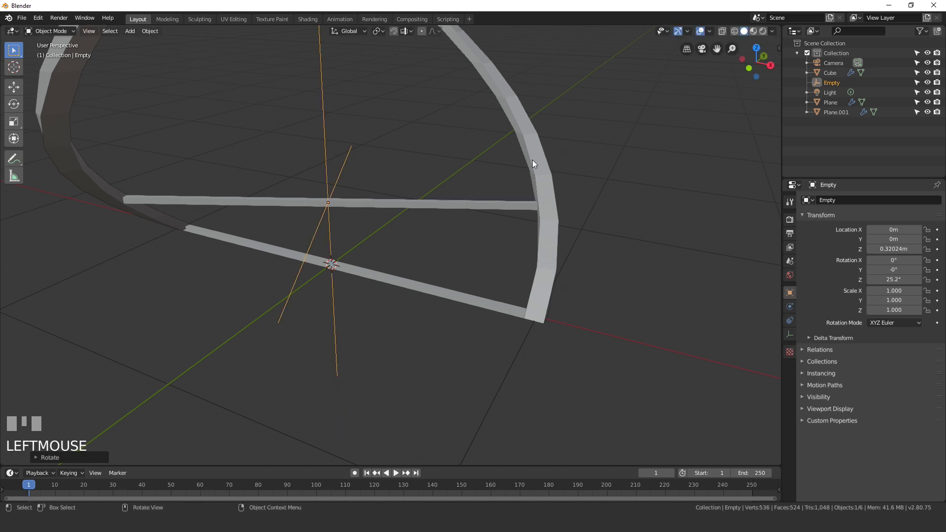
{"action": "left_click_drag", "start_coordinate": [483, 283], "coordinate": [469, 194]}
{"action": "left_click", "coordinate": [470, 195]}
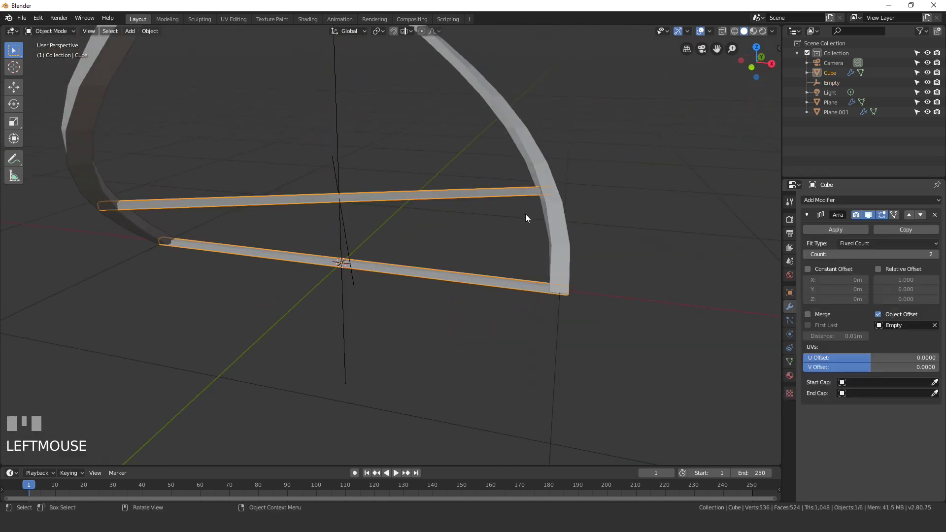
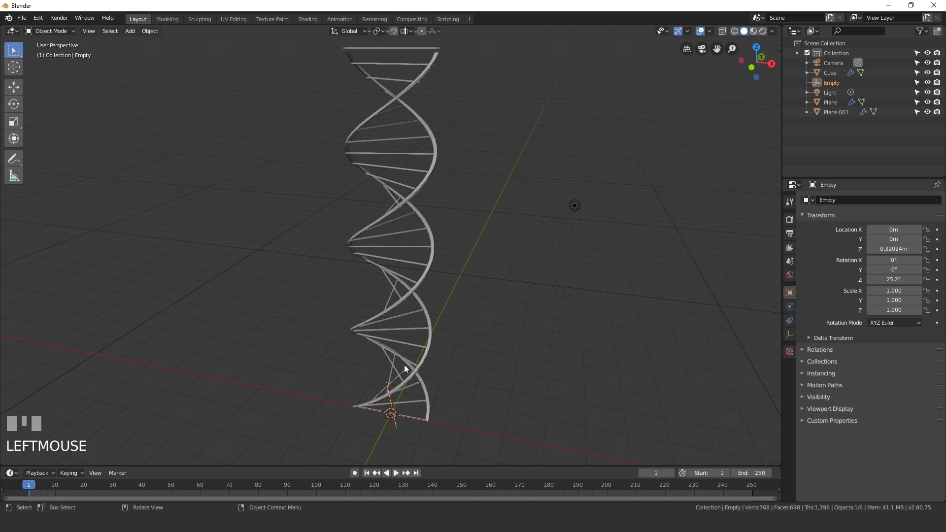
Raise the rung Array count to 29 and tune the Empty's Z rotation to 25.1°
{"action": "left_click_drag", "start_coordinate": [445, 170], "coordinate": [718, 309]}
{"action": "scroll", "scroll_direction": "up", "scroll_amount": 3}
{"action": "scroll", "scroll_direction": "down", "scroll_amount": 3}
{"action": "key", "text": "r"}
{"action": "left_click", "coordinate": [717, 309]}
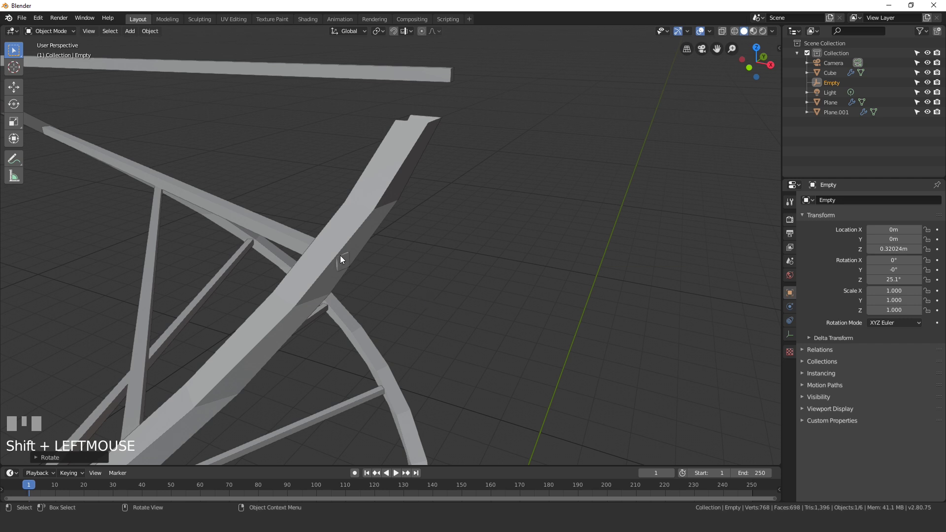
{"action": "left_click", "coordinate": [263, 217]}
{"action": "left_click", "coordinate": [810, 254]}
{"action": "left_click_drag", "start_coordinate": [807, 254], "coordinate": [453, 265]}
Check the rung joints up close and select one helical strand
{"action": "left_click_drag", "start_coordinate": [452, 265], "coordinate": [388, 335]}
{"action": "scroll", "scroll_direction": "up", "scroll_amount": 3}
{"action": "left_click", "coordinate": [388, 335]}
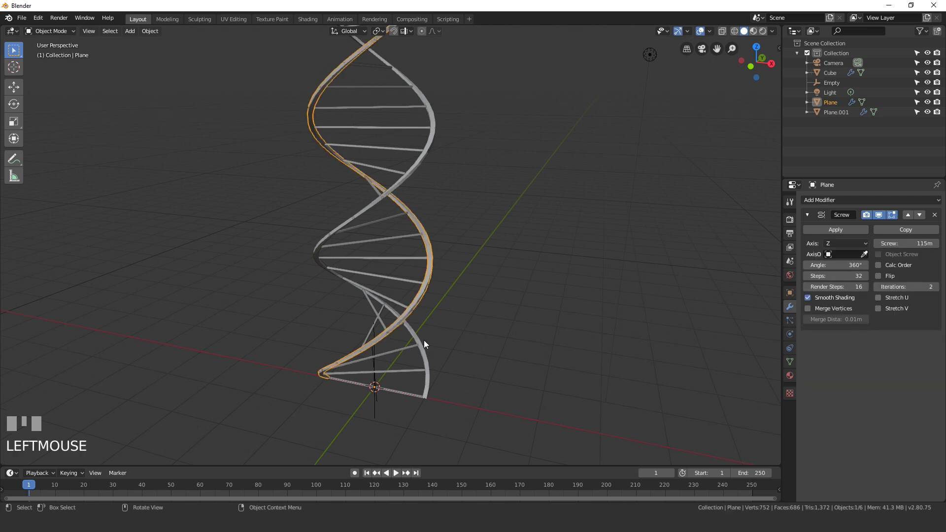
Give the selected strand a new particle system
{"action": "left_click", "coordinate": [789, 321]}
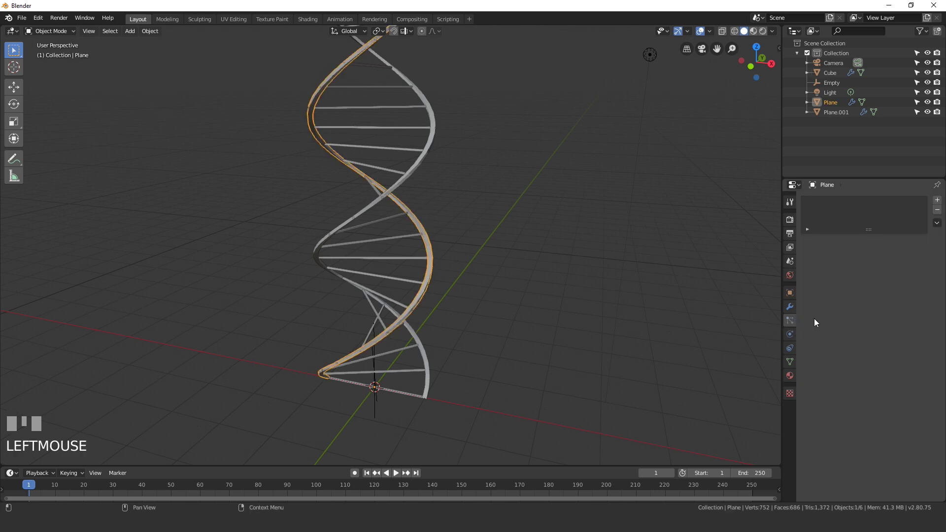
{"action": "left_click", "coordinate": [940, 202]}
{"action": "left_click_drag", "start_coordinate": [510, 323], "coordinate": [369, 261]}
Add an icosphere, move it aside along X, and reselect the strand
{"action": "key", "text": "shift+a"}
{"action": "key", "text": "s"}
{"action": "left_click", "coordinate": [369, 261]}
{"action": "key", "text": "g"}
{"action": "left_click", "coordinate": [656, 215]}
{"action": "left_click", "coordinate": [358, 198]}
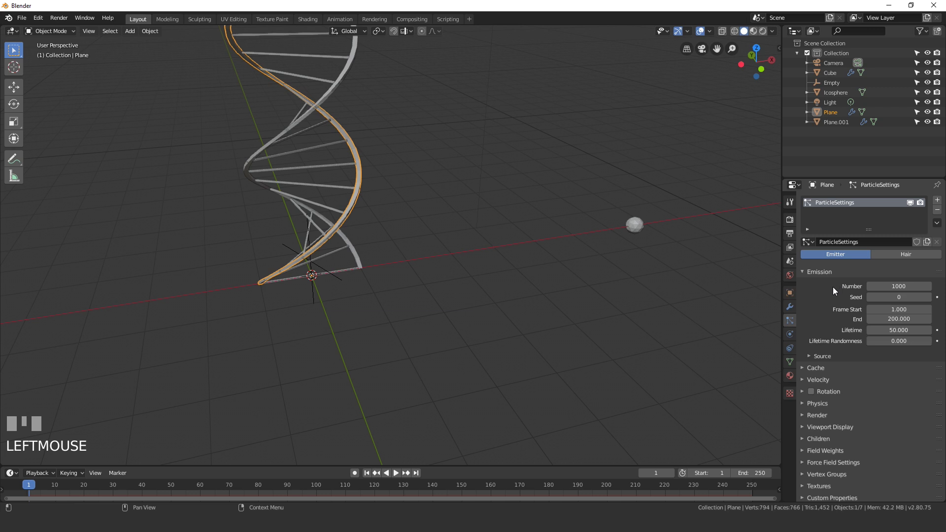
Make the strand's particles Hair rendered as the icosphere at 0.05 scale with random size
{"action": "left_click_drag", "start_coordinate": [818, 417], "coordinate": [328, 262]}
{"action": "scroll", "scroll_direction": "down", "scroll_amount": 3}
{"action": "scroll", "scroll_direction": "up", "scroll_amount": 3}
{"action": "left_click_drag", "start_coordinate": [328, 262], "coordinate": [825, 282]}
{"action": "scroll", "scroll_direction": "up", "scroll_amount": 3}
{"action": "scroll", "scroll_direction": "down", "scroll_amount": 3}
{"action": "left_click", "coordinate": [825, 282]}
{"action": "scroll", "scroll_direction": "up", "scroll_amount": 3}
{"action": "left_click", "coordinate": [932, 385]}
{"action": "left_click_drag", "start_coordinate": [760, 303], "coordinate": [909, 257]}
{"action": "left_click", "coordinate": [910, 256]}
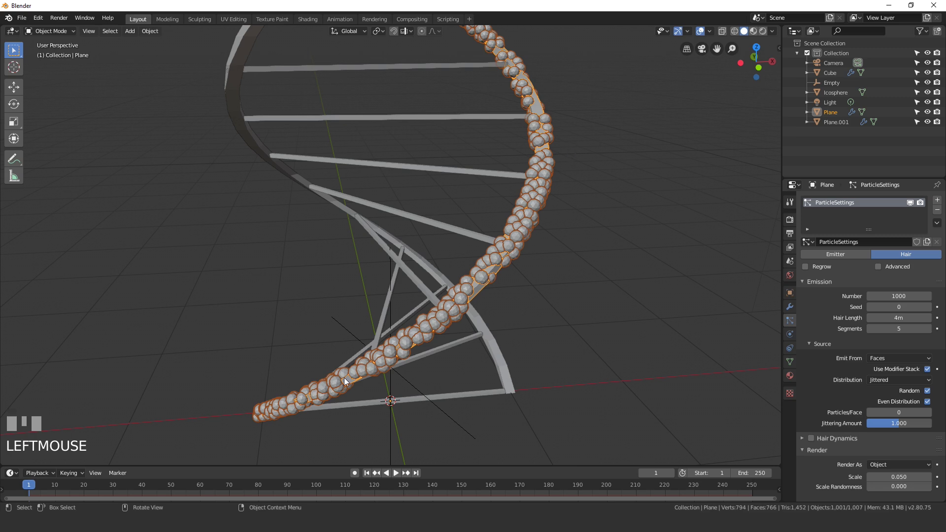
Raise the emission number from 1000 to 2000 beads along the strand
{"action": "scroll", "scroll_direction": "down", "scroll_amount": 3}
{"action": "scroll", "scroll_direction": "up", "scroll_amount": 3}
{"action": "left_click_drag", "start_coordinate": [513, 225], "coordinate": [750, 413]}
{"action": "right_click", "coordinate": [750, 413]}
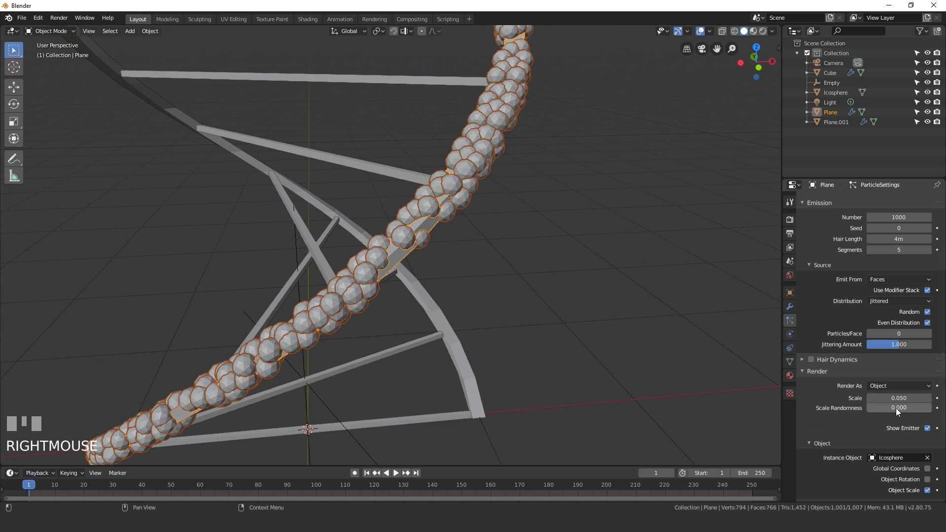
{"action": "left_click_drag", "start_coordinate": [893, 410], "coordinate": [598, 267]}
{"action": "right_click", "coordinate": [599, 267]}
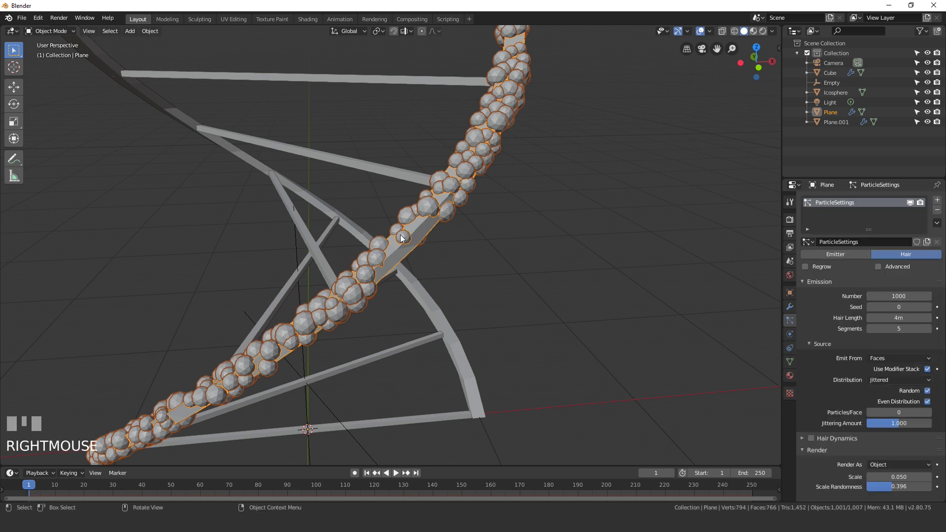
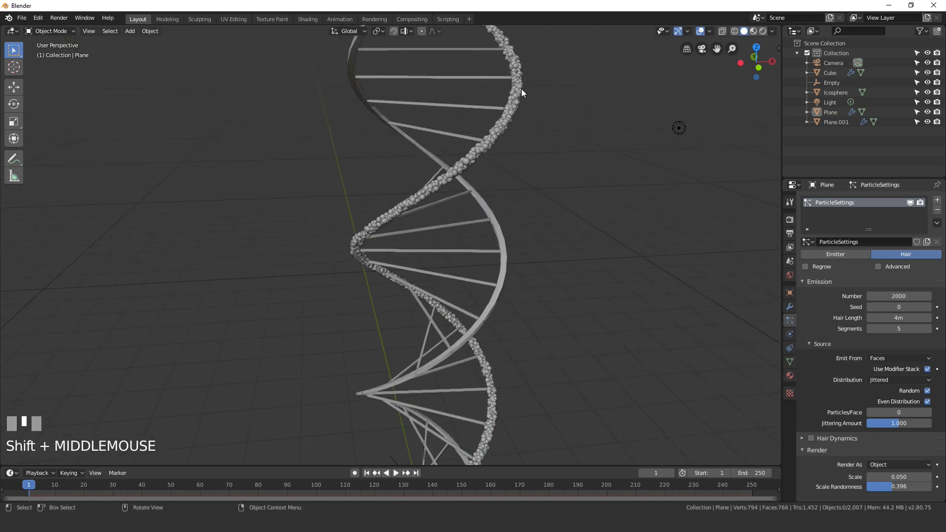
{"action": "scroll", "scroll_direction": "up", "scroll_amount": 3}
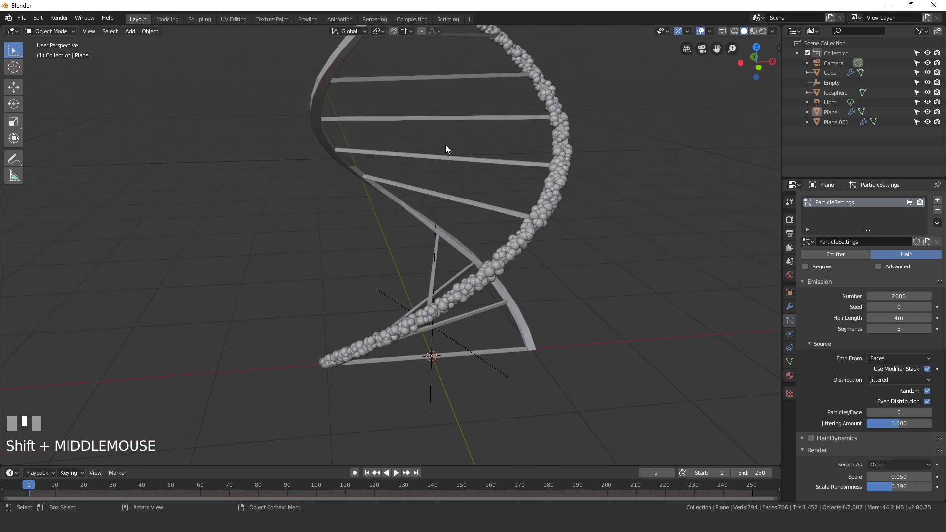
Link the bead particle modifiers from Plane to Plane.001 with Ctrl+L
{"action": "left_click", "coordinate": [320, 95]}
{"action": "left_click", "coordinate": [560, 191]}
{"action": "key", "text": "ctrl+l"}
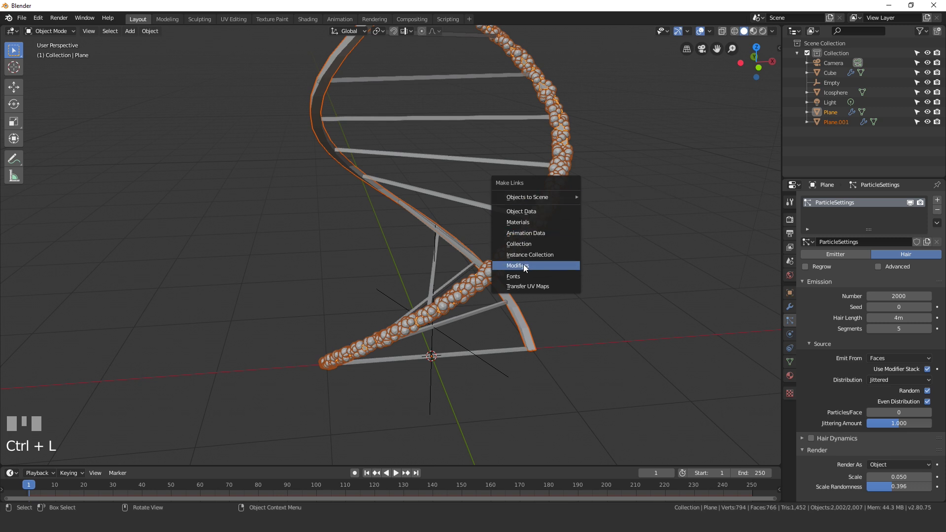
{"action": "key", "text": "a"}
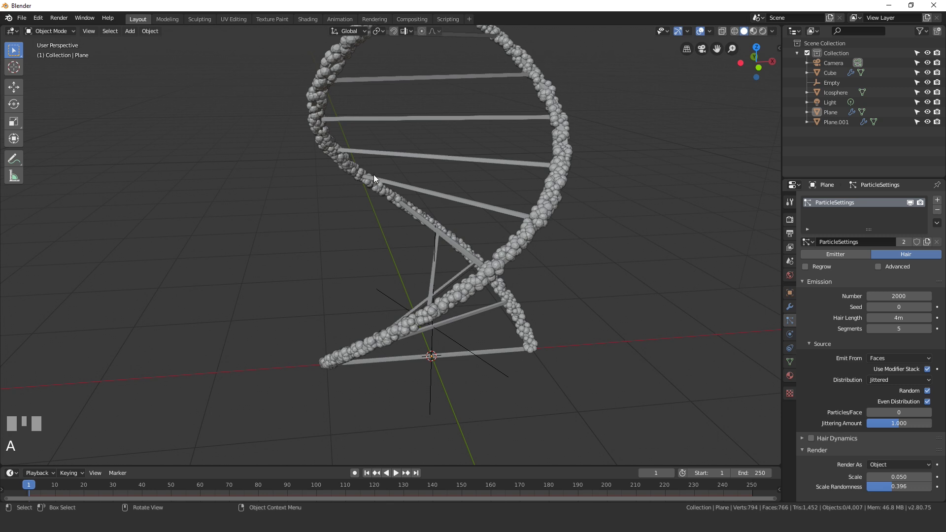
{"action": "left_click_drag", "start_coordinate": [537, 285], "coordinate": [418, 223]}
{"action": "scroll", "scroll_direction": "up", "scroll_amount": 3}
Give the rung Cube the bead ParticleSettings as a single-user copy for 4000 beads at 0.040 scale
{"action": "left_click", "coordinate": [418, 224]}
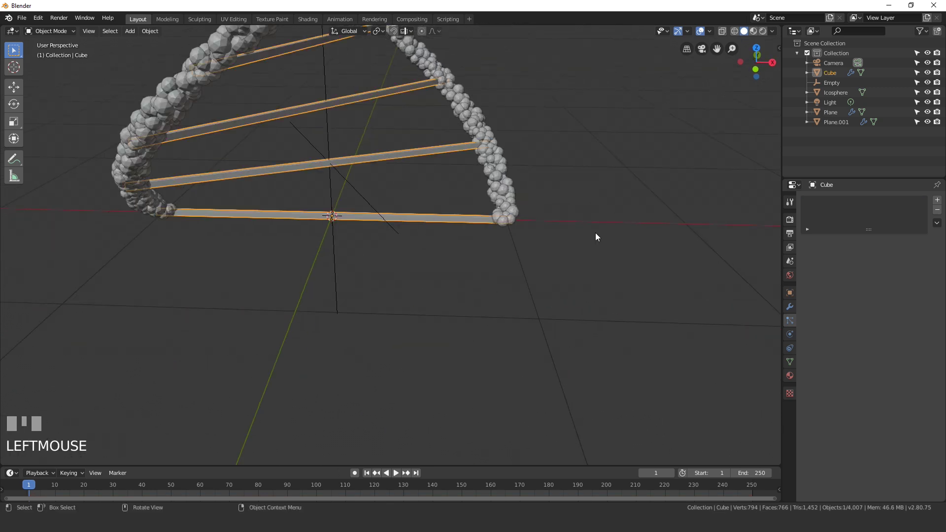
{"action": "left_click", "coordinate": [944, 201]}
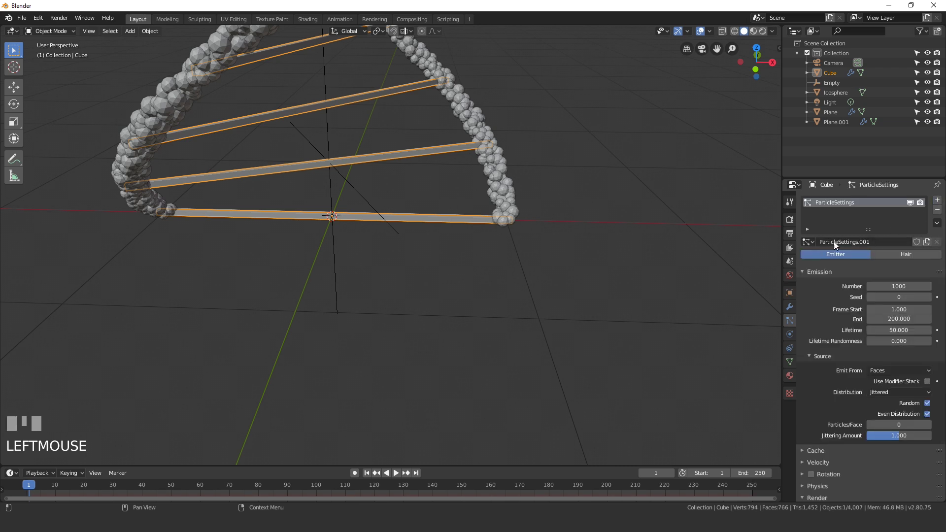
{"action": "left_click", "coordinate": [809, 241]}
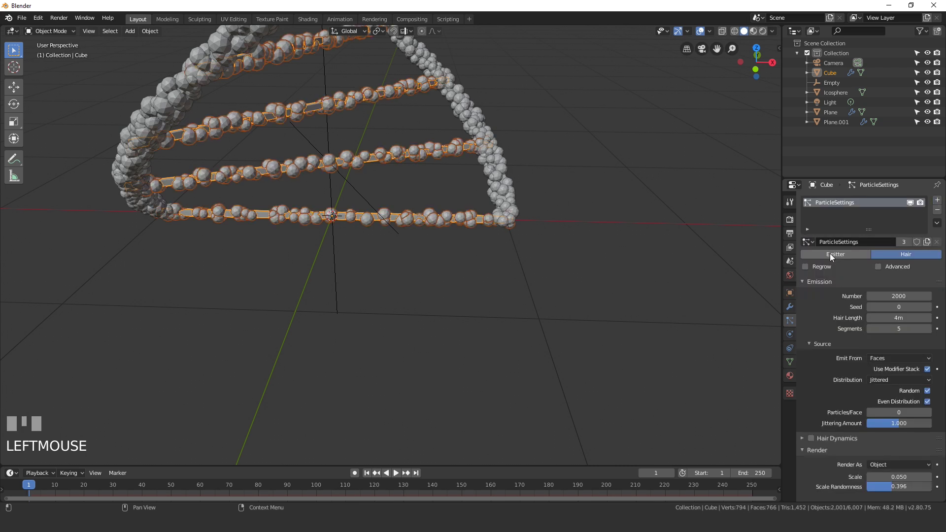
{"action": "scroll", "scroll_direction": "up", "scroll_amount": 3}
{"action": "left_click_drag", "start_coordinate": [425, 199], "coordinate": [908, 246]}
{"action": "left_click", "coordinate": [908, 245]}
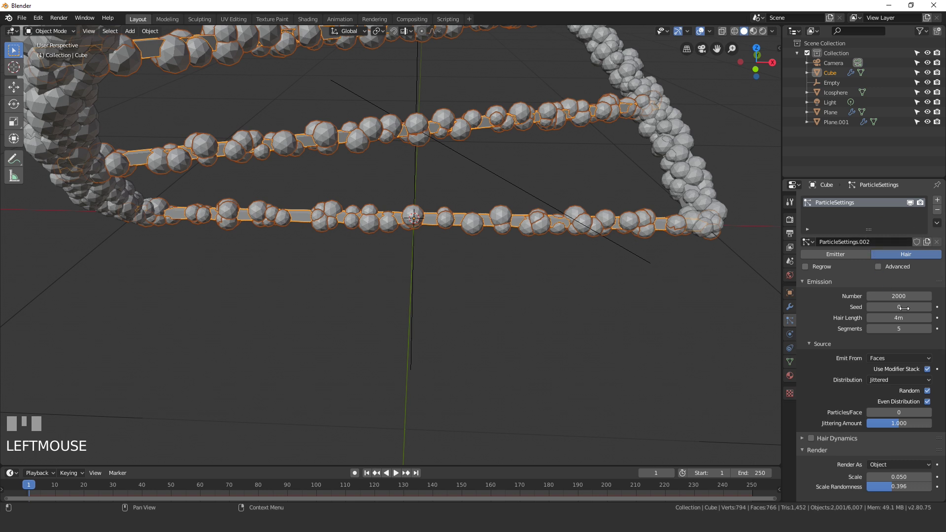
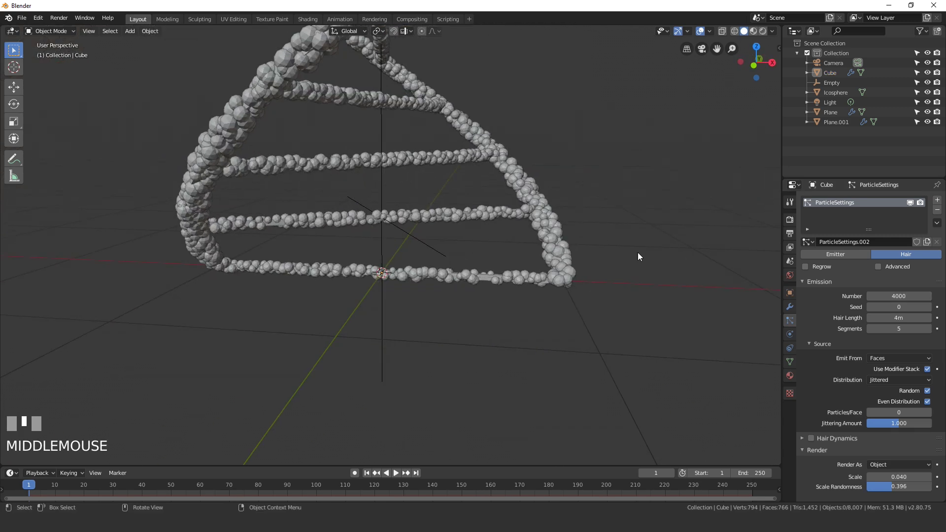
Turn off Show Emitter for the rung mesh and the second helix strand so only beads render
{"action": "scroll", "scroll_direction": "down", "scroll_amount": 3}
{"action": "scroll", "scroll_direction": "down", "scroll_amount": 3}
{"action": "left_click", "coordinate": [929, 350]}
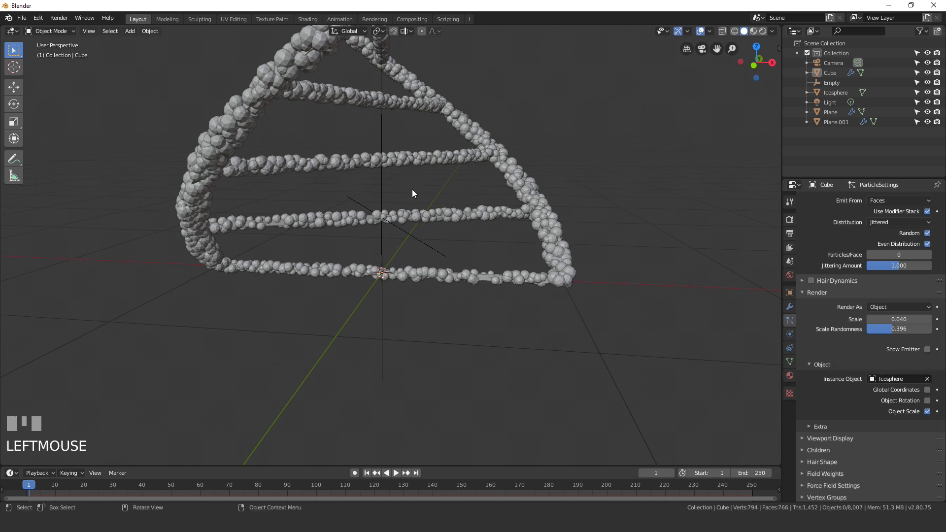
{"action": "left_click", "coordinate": [552, 218]}
{"action": "left_click", "coordinate": [930, 351]}
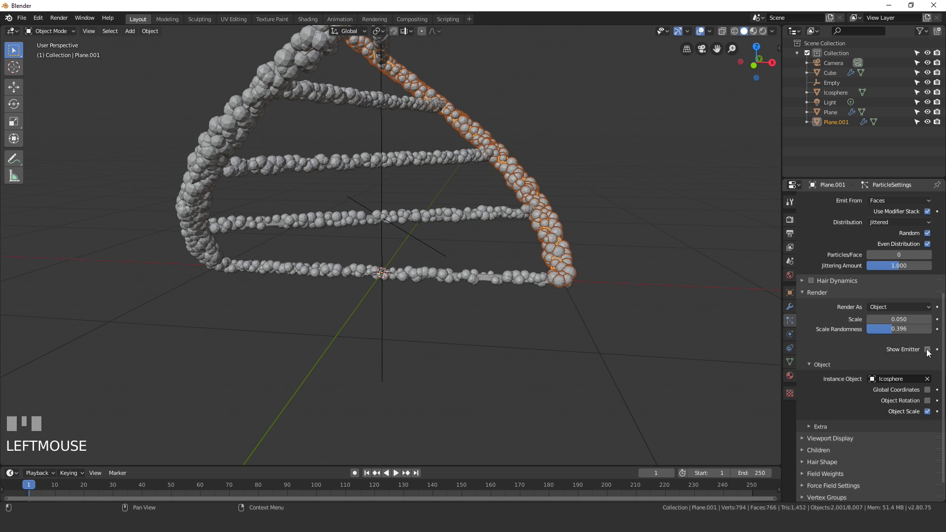
Turn off Show Emitter for the first strand too, then make the icosphere bead object active
{"action": "scroll", "scroll_direction": "down", "scroll_amount": 3}
{"action": "left_click", "coordinate": [174, 102]}
{"action": "left_click", "coordinate": [186, 90]}
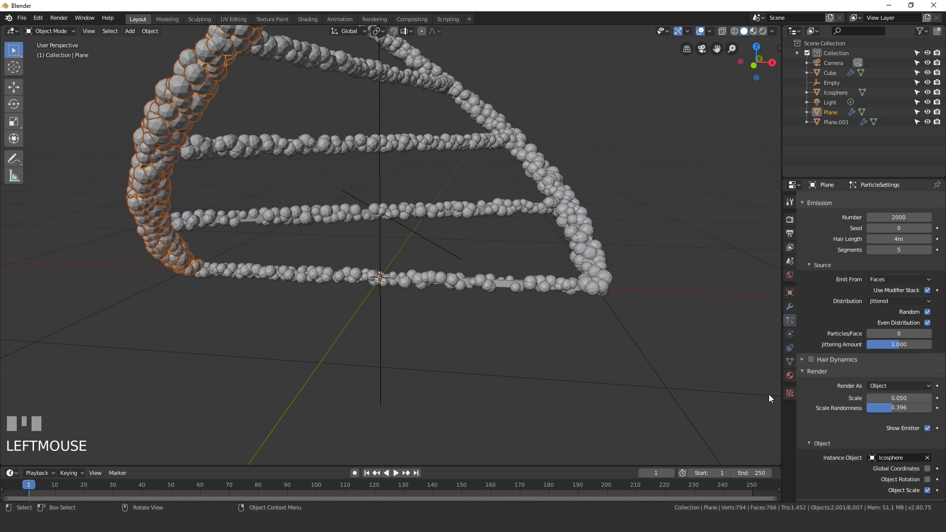
{"action": "left_click", "coordinate": [930, 426]}
{"action": "scroll", "scroll_direction": "down", "scroll_amount": 3}
{"action": "key", "text": "a"}
{"action": "left_click_drag", "start_coordinate": [447, 212], "coordinate": [646, 313]}
{"action": "scroll", "scroll_direction": "down", "scroll_amount": 3}
{"action": "scroll", "scroll_direction": "up", "scroll_amount": 3}
{"action": "left_click", "coordinate": [647, 313]}
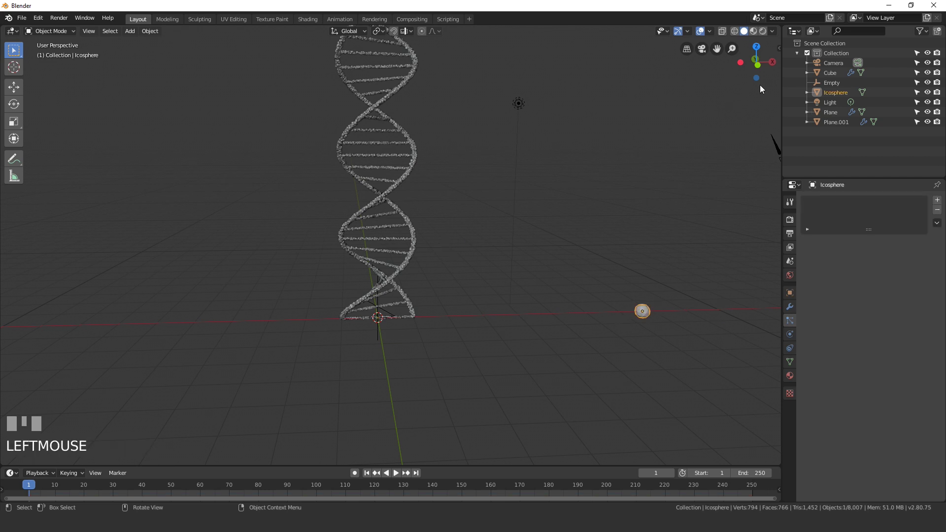
Split off a Shader Editor beside the viewport showing Material.001's node tree
{"action": "left_click_drag", "start_coordinate": [769, 28], "coordinate": [605, 47]}
{"action": "key", "text": "n"}
{"action": "scroll", "scroll_direction": "up", "scroll_amount": 3}
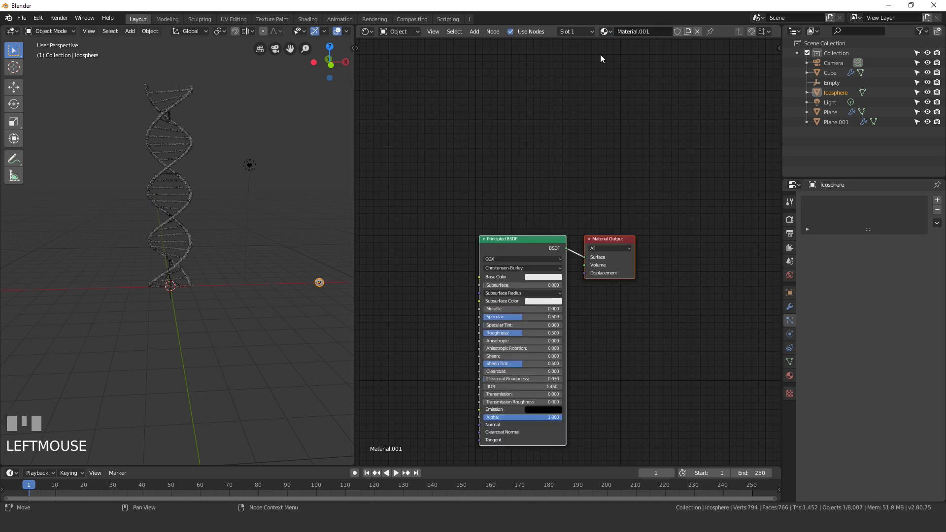
{"action": "left_click_drag", "start_coordinate": [451, 265], "coordinate": [145, 219]}
{"action": "scroll", "scroll_direction": "up", "scroll_amount": 3}
{"action": "scroll", "scroll_direction": "up", "scroll_amount": 3}
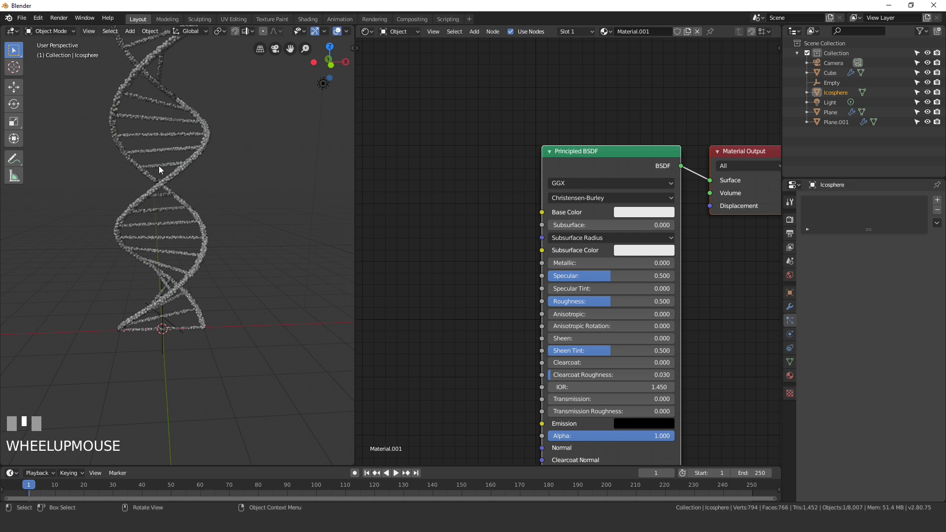
{"action": "scroll", "scroll_direction": "down", "scroll_amount": 3}
{"action": "middle_click", "coordinate": [471, 187]}
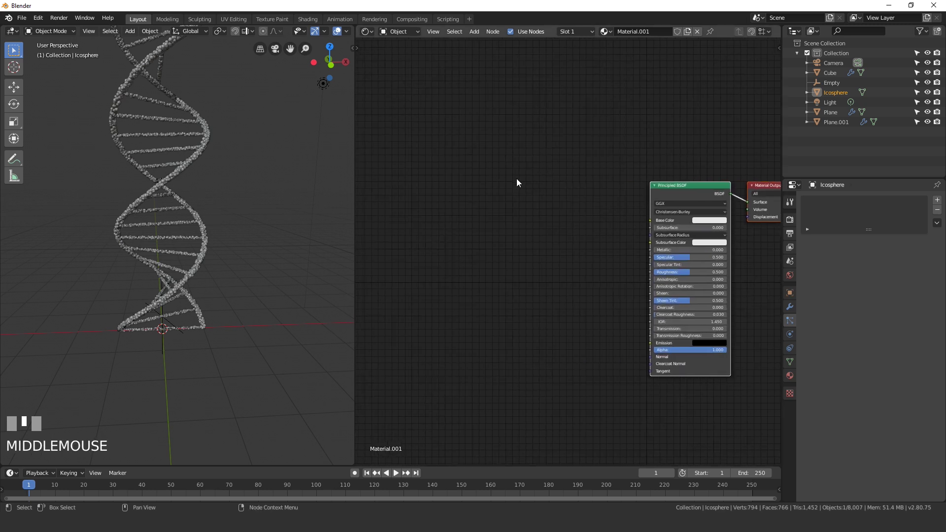
Add a Particle Info node and a ColorRamp node between the existing material nodes
{"action": "key", "text": "shift+a"}
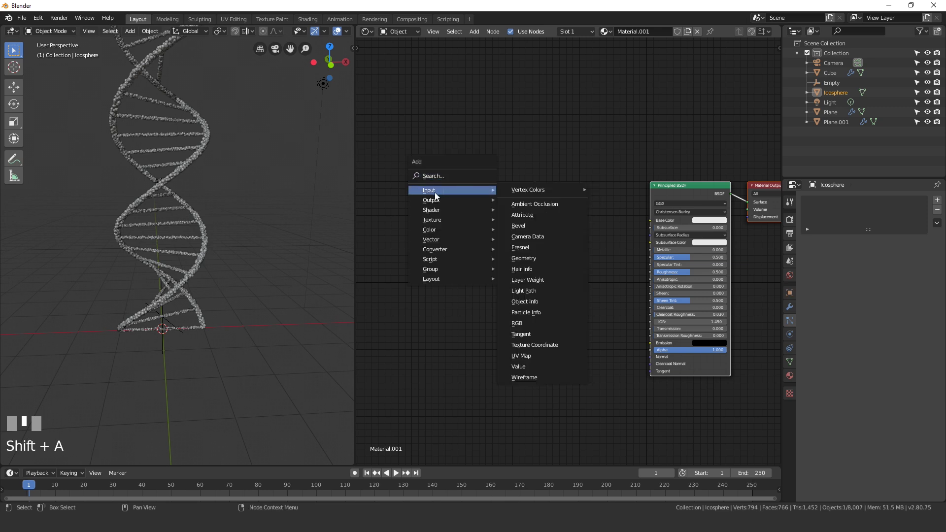
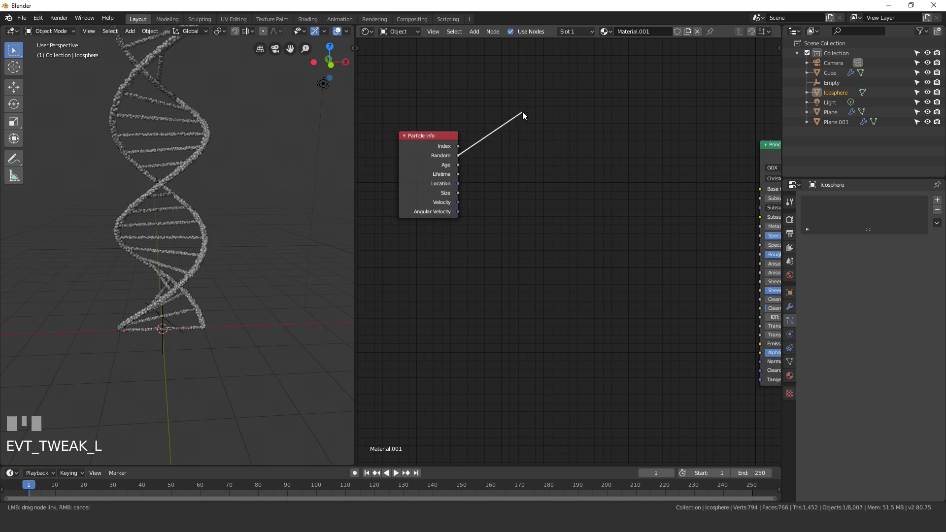
{"action": "middle_click", "coordinate": [544, 130]}
{"action": "key", "text": "shift+a"}
{"action": "left_click_drag", "start_coordinate": [509, 152], "coordinate": [517, 149]}
Wire Particle Info Random into ColorRamp Fac and the ramp Color into the shader's Base Color
{"action": "left_click", "coordinate": [517, 148]}
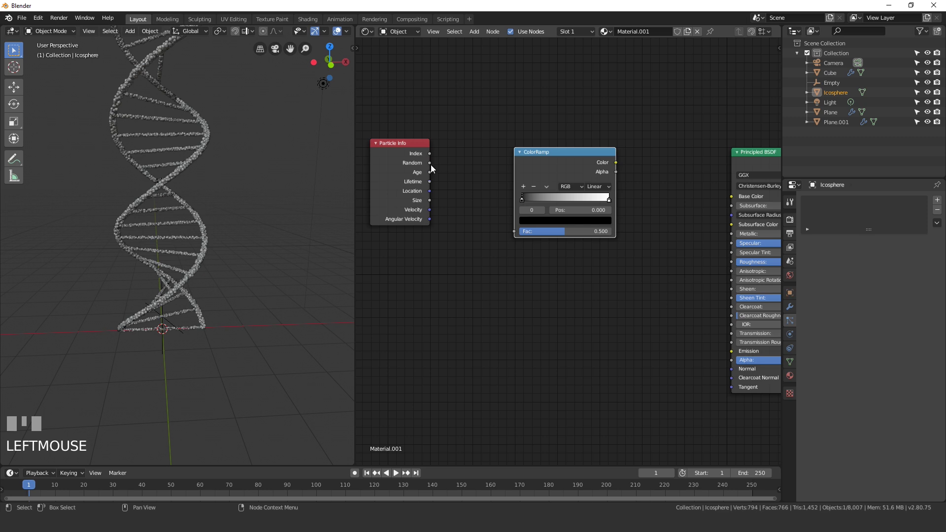
{"action": "left_click", "coordinate": [434, 165]}
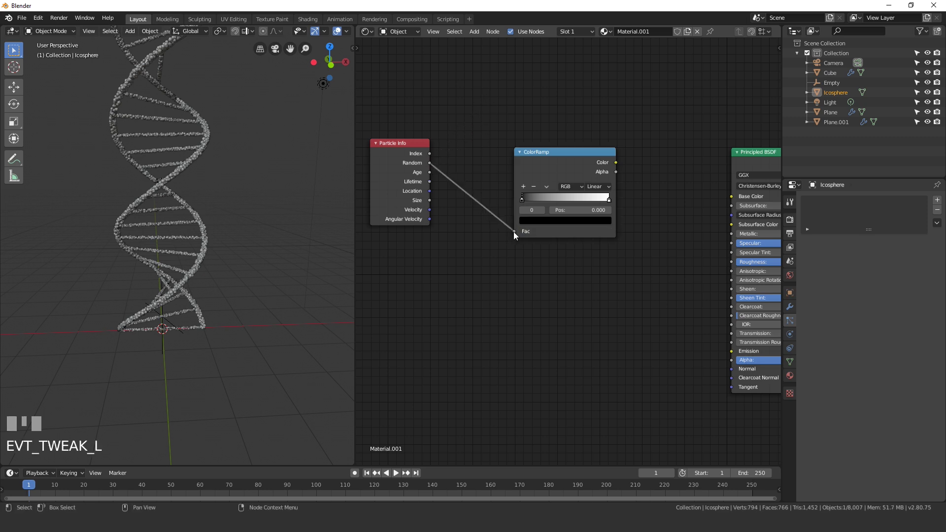
{"action": "left_click_drag", "start_coordinate": [622, 165], "coordinate": [734, 198]}
{"action": "scroll", "scroll_direction": "up", "scroll_amount": 3}
{"action": "left_click_drag", "start_coordinate": [625, 186], "coordinate": [491, 212]}
{"action": "scroll", "scroll_direction": "up", "scroll_amount": 3}
{"action": "left_click_drag", "start_coordinate": [492, 212], "coordinate": [531, 265]}
Set ramp stops to dark navy, teal and white, then view the beads in rendered shading
{"action": "left_click", "coordinate": [553, 267]}
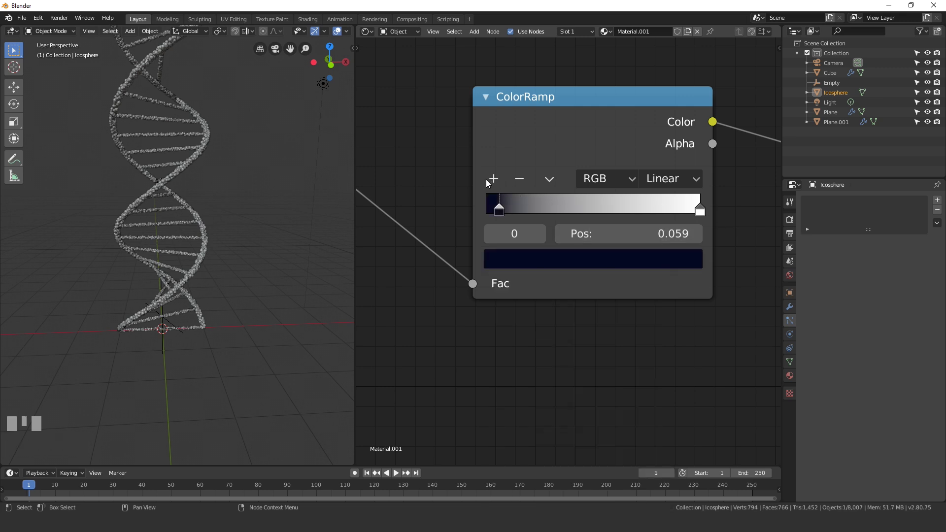
{"action": "left_click", "coordinate": [498, 177]}
{"action": "left_click_drag", "start_coordinate": [602, 211], "coordinate": [556, 262]}
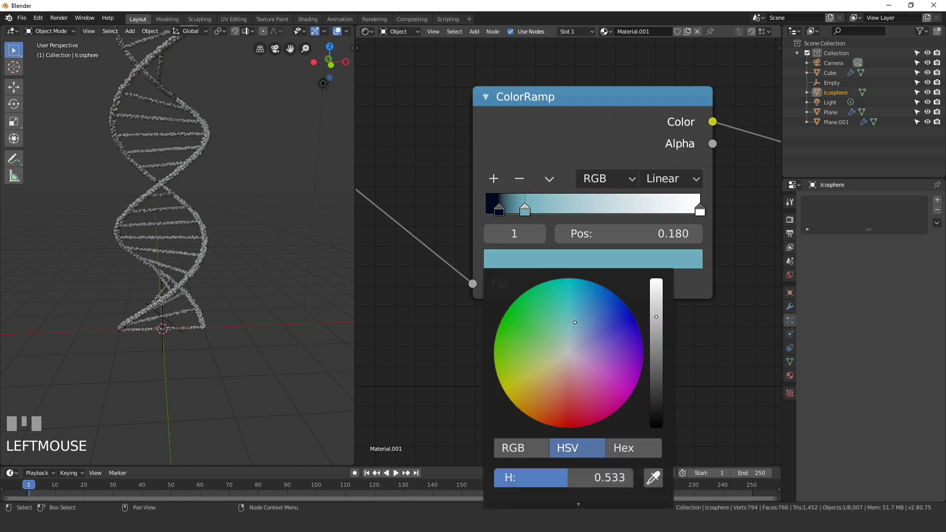
{"action": "left_click_drag", "start_coordinate": [704, 210], "coordinate": [188, 218]}
{"action": "scroll", "scroll_direction": "up", "scroll_amount": 3}
{"action": "left_click_drag", "start_coordinate": [188, 218], "coordinate": [795, 225]}
{"action": "key", "text": "z"}
{"action": "left_click", "coordinate": [794, 225]}
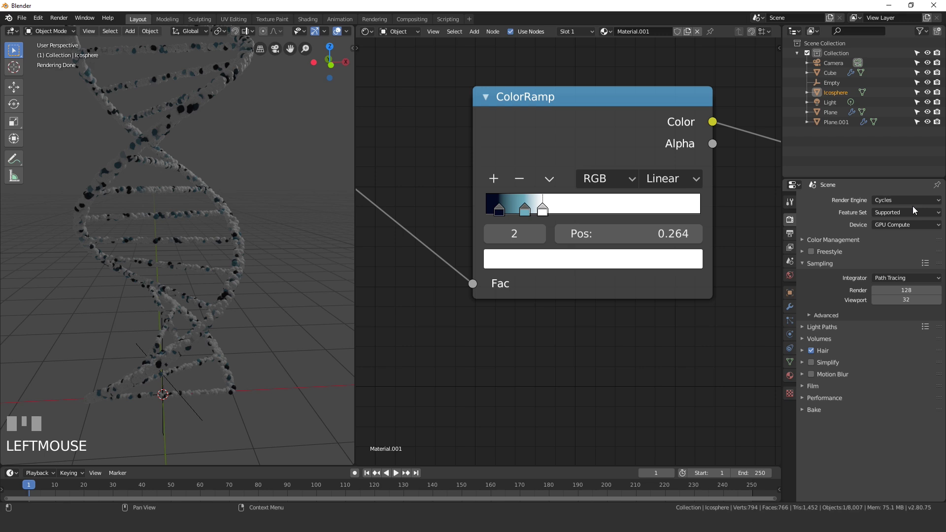
Nudge the darkest ColorRamp stop and raise the Principled BSDF Metallic toward 0.8 with Roughness 0
{"action": "left_click_drag", "start_coordinate": [897, 201], "coordinate": [454, 191]}
{"action": "scroll", "scroll_direction": "down", "scroll_amount": 3}
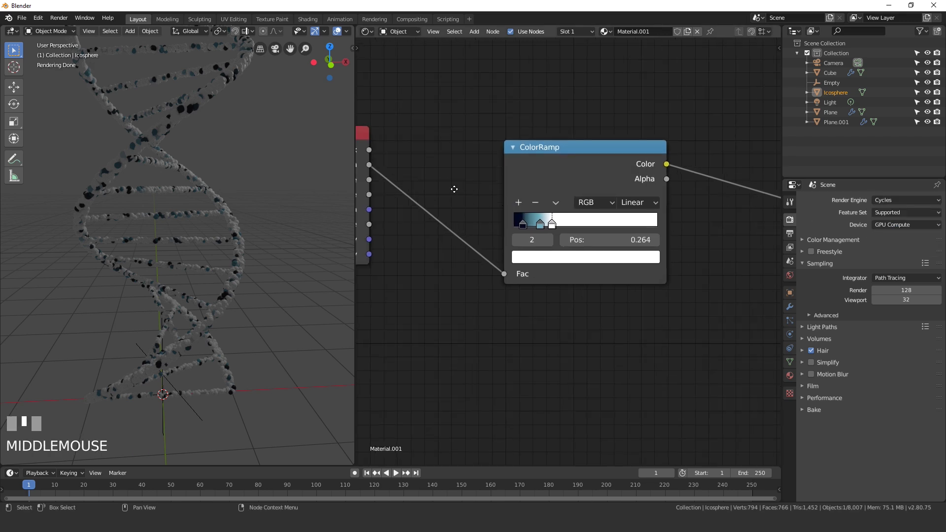
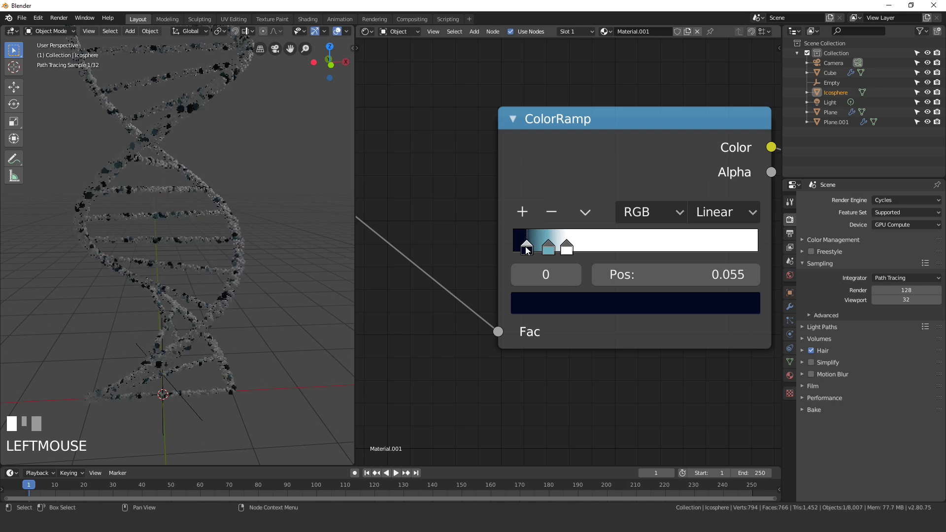
{"action": "scroll", "scroll_direction": "down", "scroll_amount": 3}
{"action": "left_click_drag", "start_coordinate": [701, 206], "coordinate": [524, 243]}
{"action": "scroll", "scroll_direction": "up", "scroll_amount": 3}
{"action": "left_click", "coordinate": [524, 244]}
{"action": "right_click", "coordinate": [582, 243]}
{"action": "left_click_drag", "start_coordinate": [597, 239], "coordinate": [417, 211]}
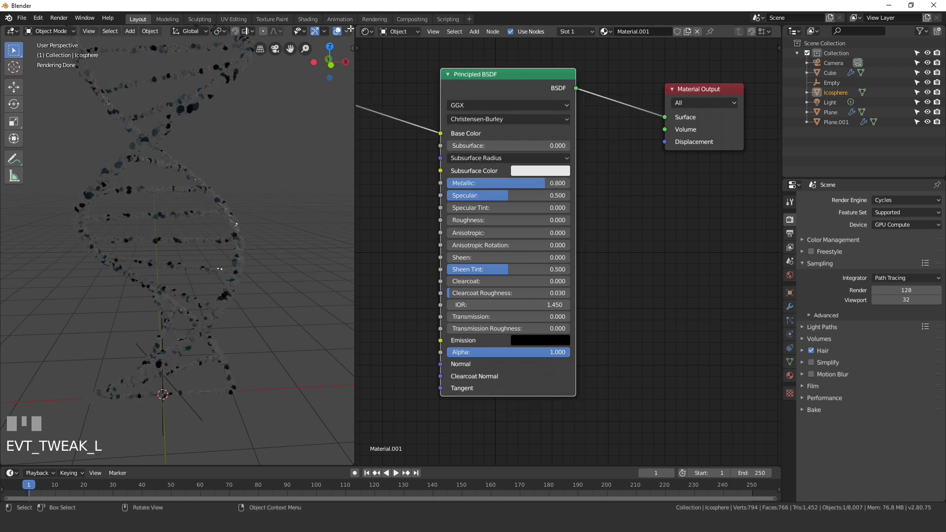
Show the World Properties to set the background lighting
{"action": "left_click", "coordinate": [788, 278]}
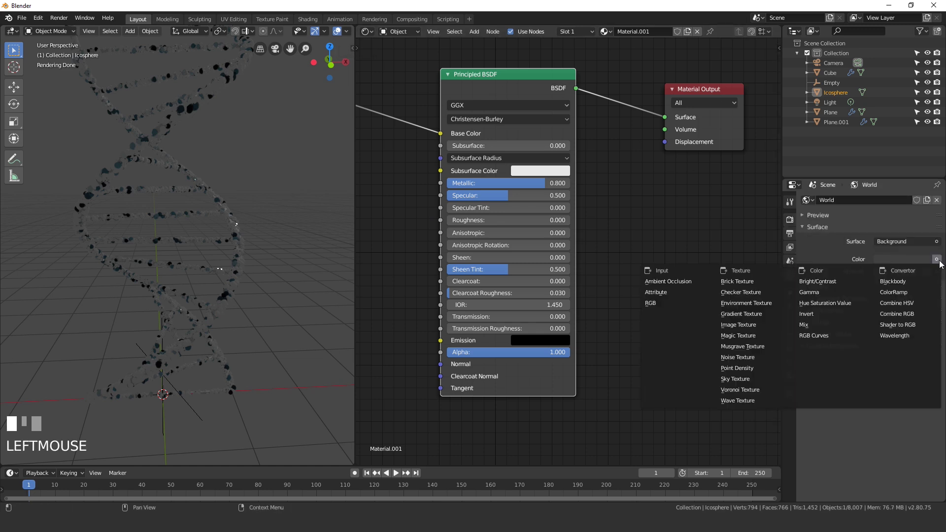
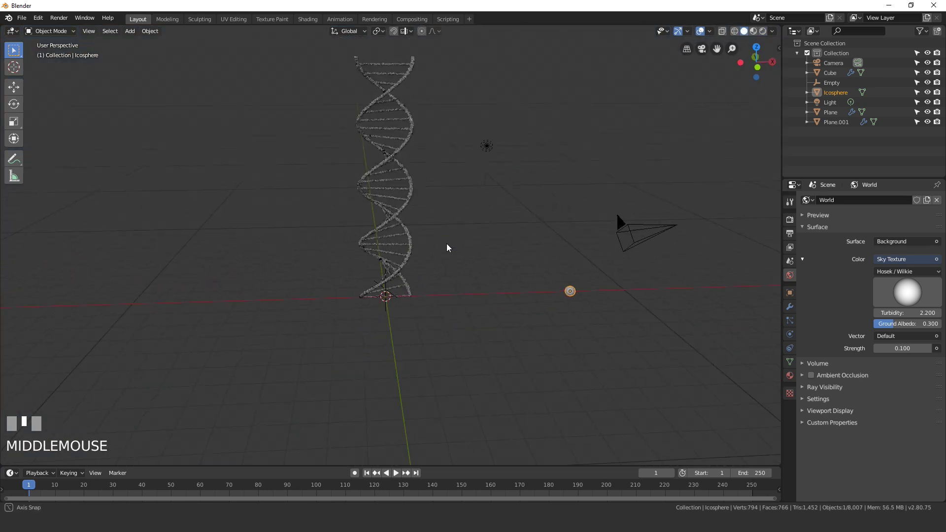
Stand Plane.002 to the right of the helix and give it a white Emission material
{"action": "key", "text": "shift+a"}
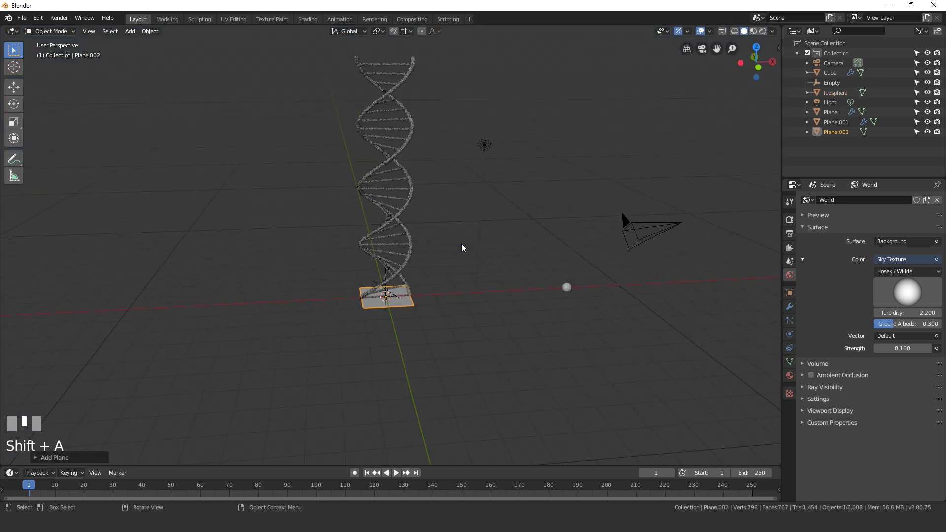
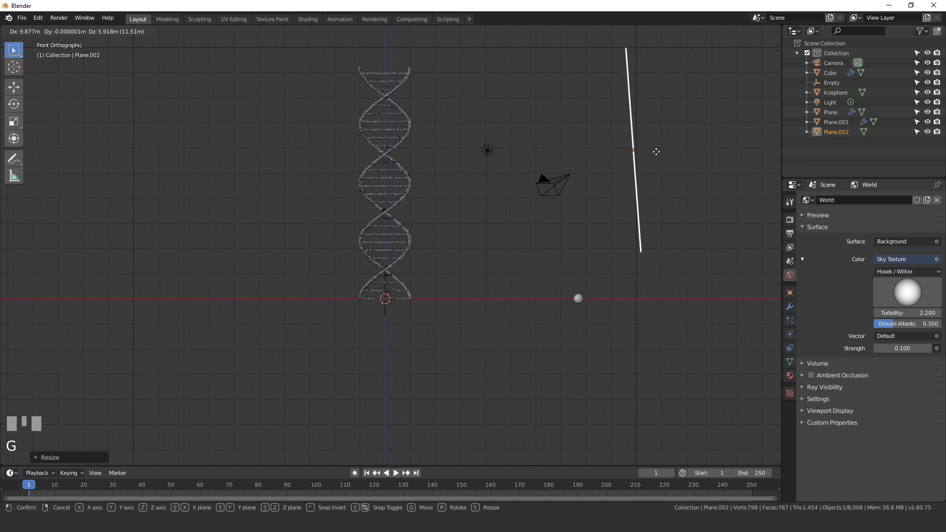
{"action": "left_click", "coordinate": [669, 155]}
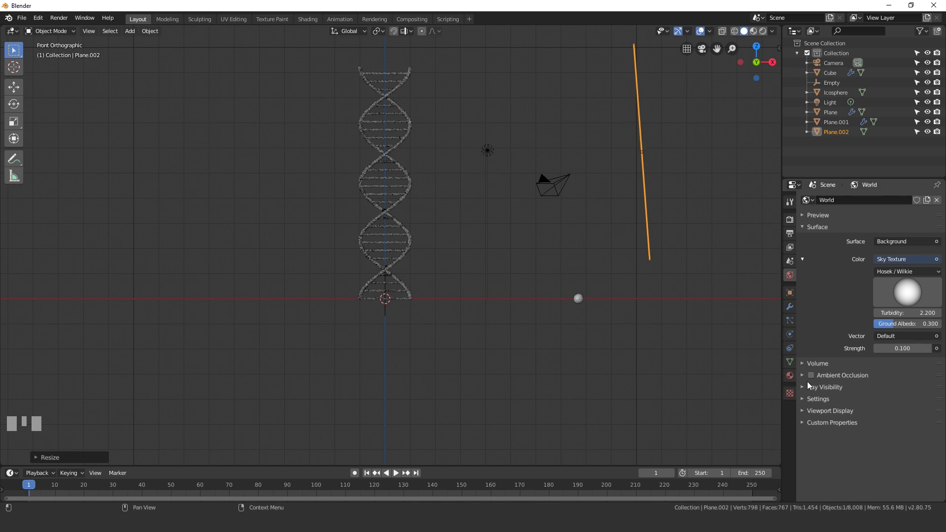
{"action": "left_click", "coordinate": [795, 381]}
{"action": "left_click_drag", "start_coordinate": [866, 233], "coordinate": [887, 292]}
{"action": "left_click_drag", "start_coordinate": [906, 280], "coordinate": [513, 135]}
{"action": "scroll", "scroll_direction": "down", "scroll_amount": 3}
Make the light a strength-20 Sun and move and rotate it to aim down at the helix
{"action": "scroll", "scroll_direction": "up", "scroll_amount": 3}
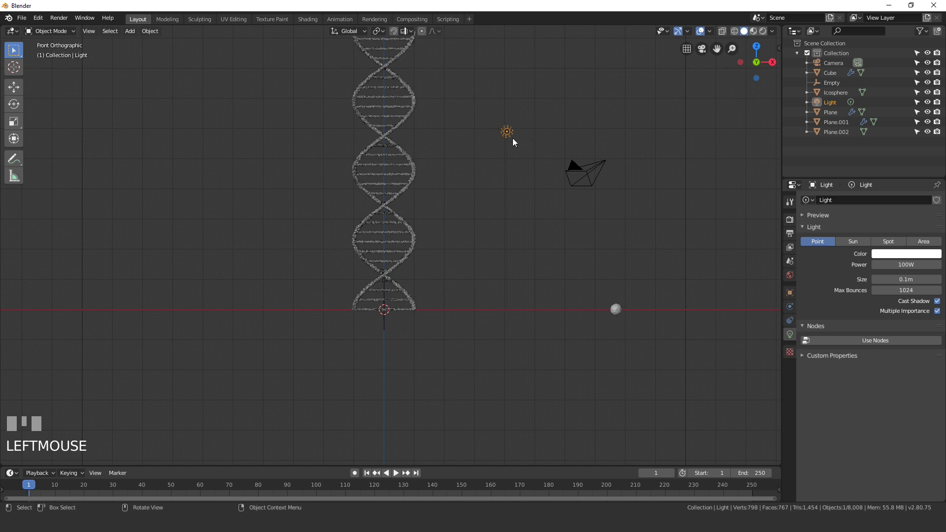
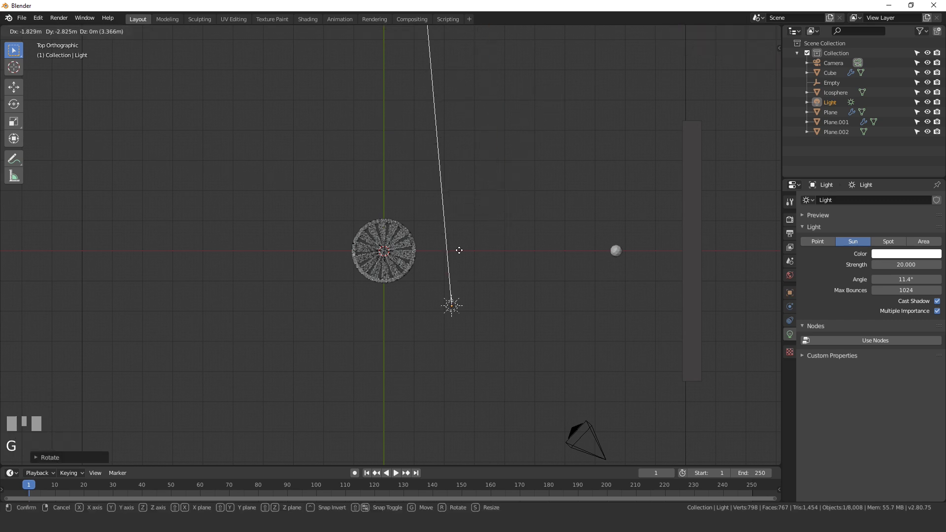
{"action": "left_click", "coordinate": [400, 315]}
{"action": "key", "text": "r"}
{"action": "left_click", "coordinate": [488, 277]}
{"action": "key", "text": "g"}
{"action": "left_click", "coordinate": [486, 252]}
{"action": "key", "text": "r"}
{"action": "left_click", "coordinate": [492, 244]}
Reframe on the helix in front view and align the active camera to the current view
{"action": "scroll", "scroll_direction": "down", "scroll_amount": 3}
{"action": "left_click_drag", "start_coordinate": [440, 311], "coordinate": [456, 268]}
{"action": "scroll", "scroll_direction": "up", "scroll_amount": 3}
{"action": "middle_click", "coordinate": [417, 260]}
{"action": "left_click_drag", "start_coordinate": [455, 233], "coordinate": [445, 239]}
{"action": "key", "text": "KP_1"}
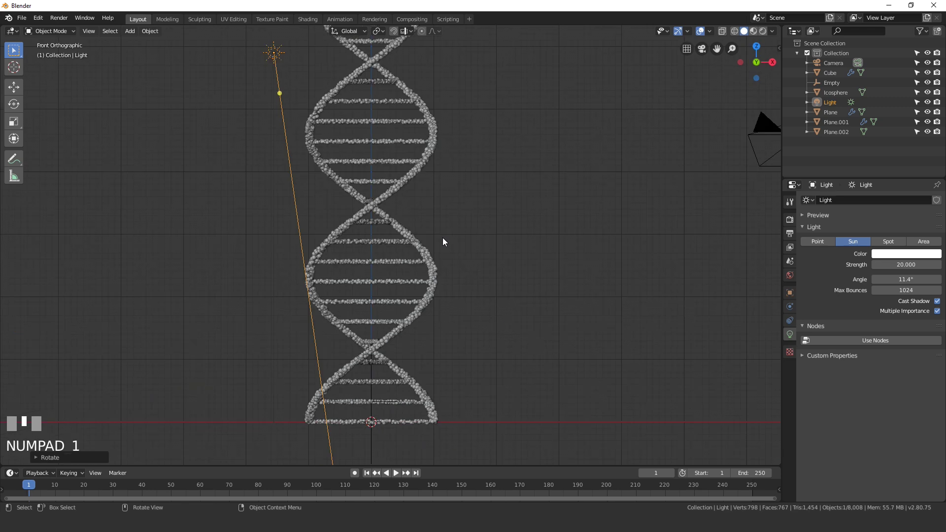
{"action": "key", "text": "ctrl+alt+KP_0"}
Tilt the camera so the helix runs diagonally, check a rendered preview, and set the 3D cursor at the helix centre
{"action": "left_click", "coordinate": [588, 245]}
{"action": "key", "text": "r"}
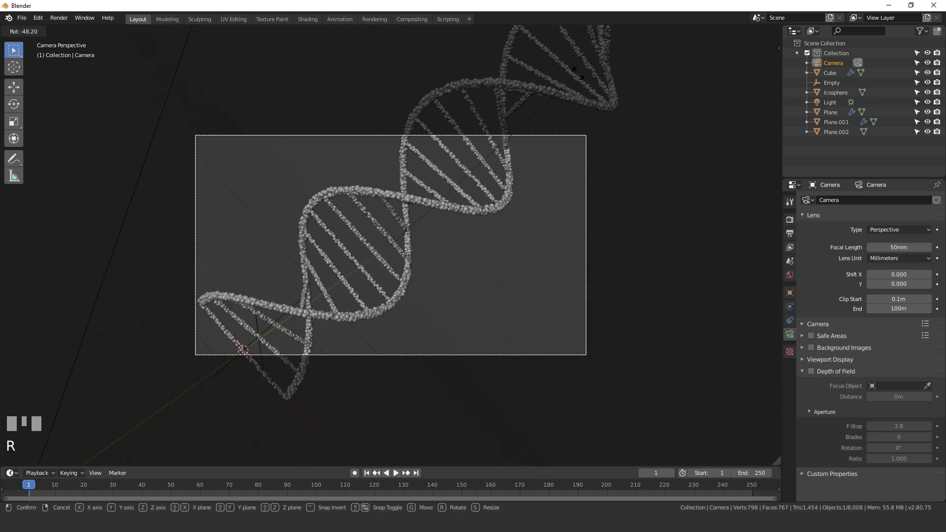
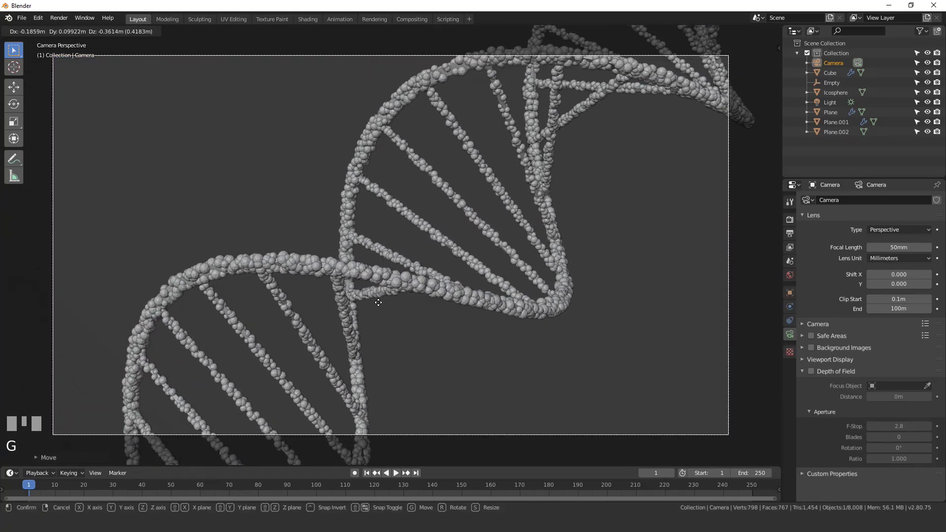
{"action": "key", "text": "z"}
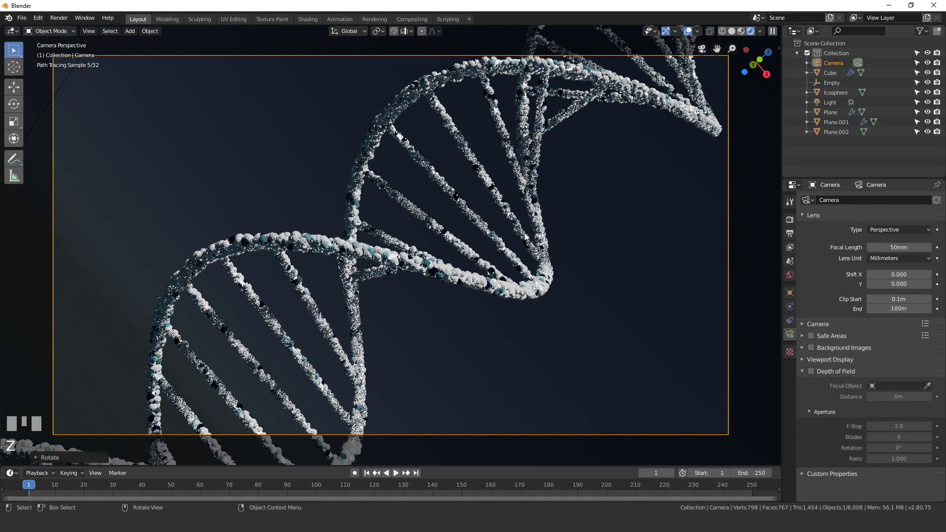
{"action": "left_click", "coordinate": [515, 313]}
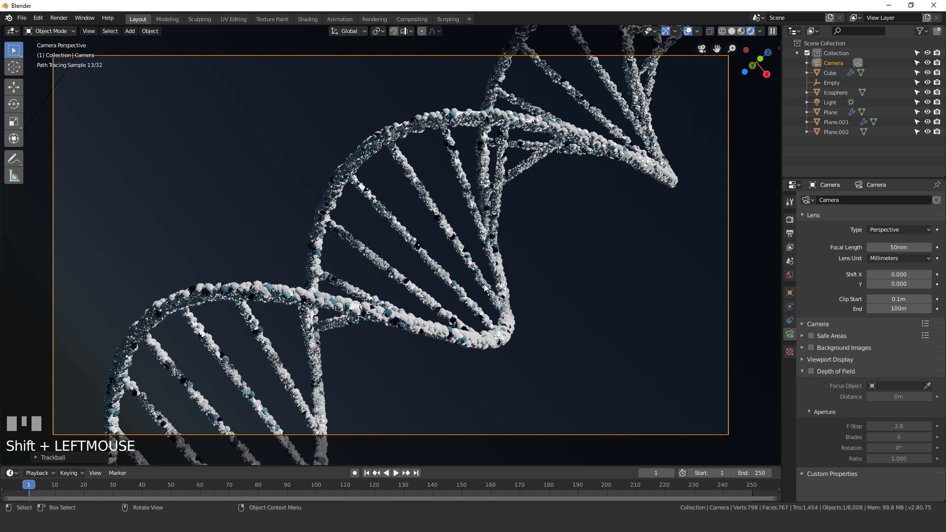
{"action": "key", "text": "z"}
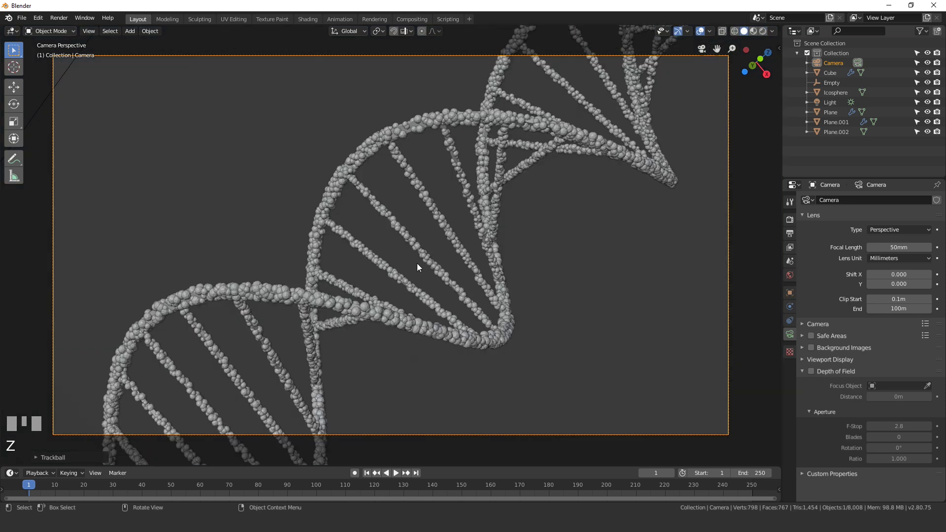
{"action": "scroll", "scroll_direction": "up", "scroll_amount": 3}
{"action": "right_click", "coordinate": [414, 236]}
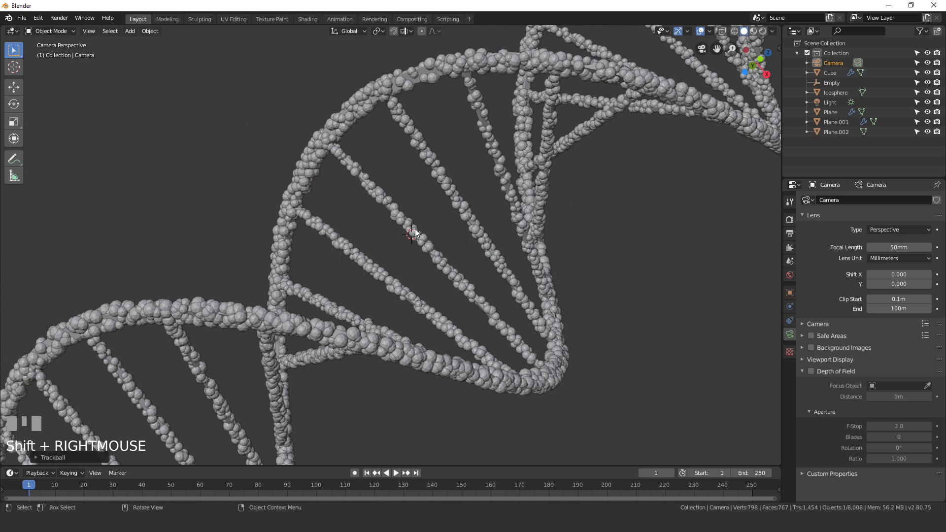
Add an empty at the helix centre and enable camera depth of field focused on Empty.001 at f-stop 0.4
{"action": "key", "text": "shift+a"}
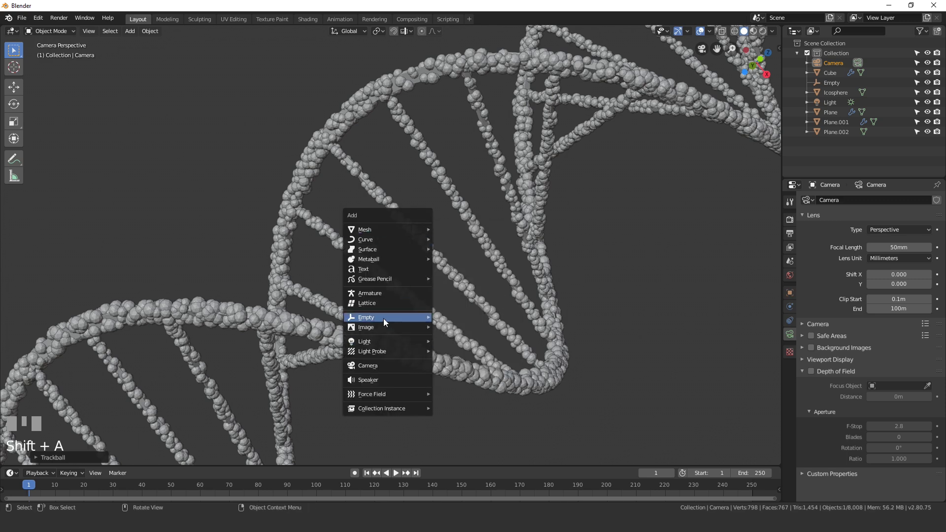
{"action": "scroll", "scroll_direction": "down", "scroll_amount": 3}
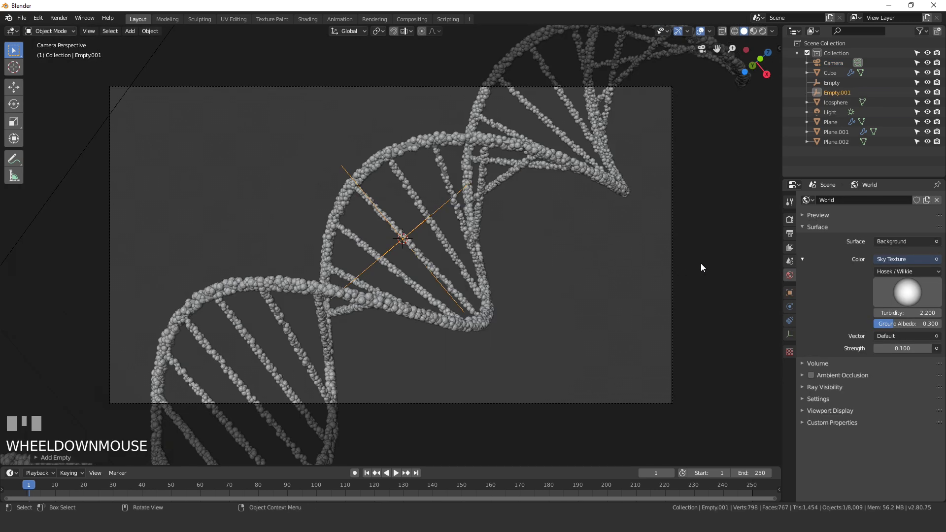
{"action": "left_click", "coordinate": [674, 265]}
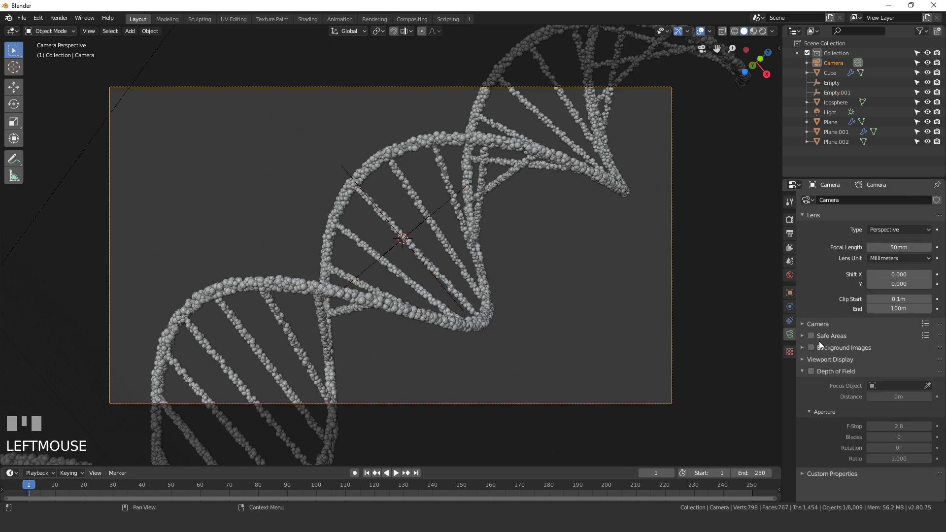
{"action": "left_click", "coordinate": [815, 371]}
{"action": "left_click_drag", "start_coordinate": [910, 387], "coordinate": [472, 277]}
{"action": "key", "text": "Return"}
Check the depth-of-field blur in a rendered preview, then orbit around and return to front view
{"action": "scroll", "scroll_direction": "up", "scroll_amount": 3}
{"action": "key", "text": "z"}
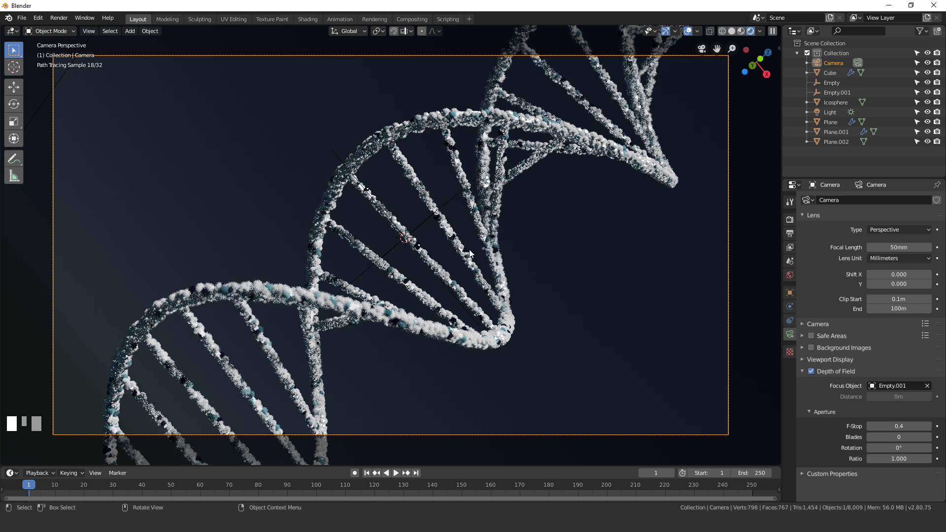
{"action": "key", "text": "z"}
{"action": "left_click_drag", "start_coordinate": [667, 250], "coordinate": [456, 247]}
{"action": "scroll", "scroll_direction": "down", "scroll_amount": 3}
{"action": "left_click_drag", "start_coordinate": [456, 246], "coordinate": [463, 339]}
{"action": "scroll", "scroll_direction": "down", "scroll_amount": 3}
{"action": "key", "text": "KP_1"}
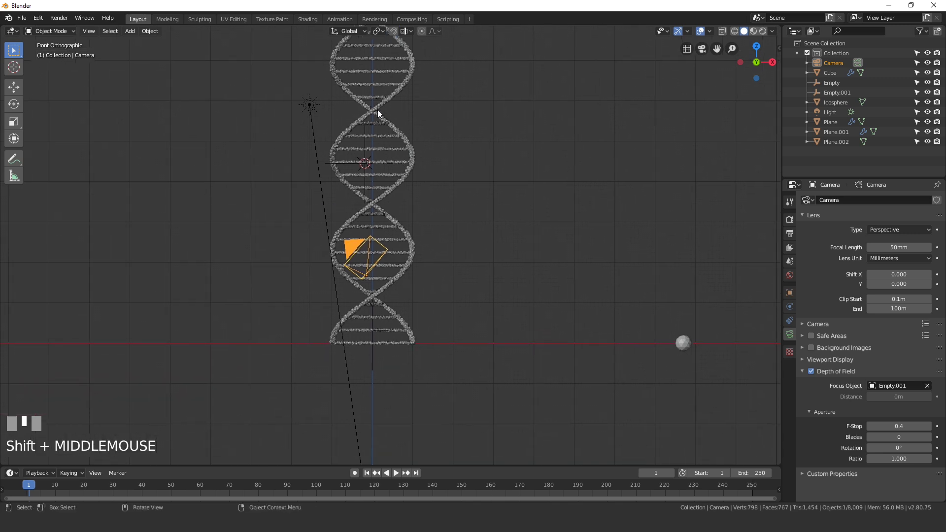
Box-select the helix objects and duplicate them with Shift+D, placing the copy in top view
{"action": "key", "text": "b"}
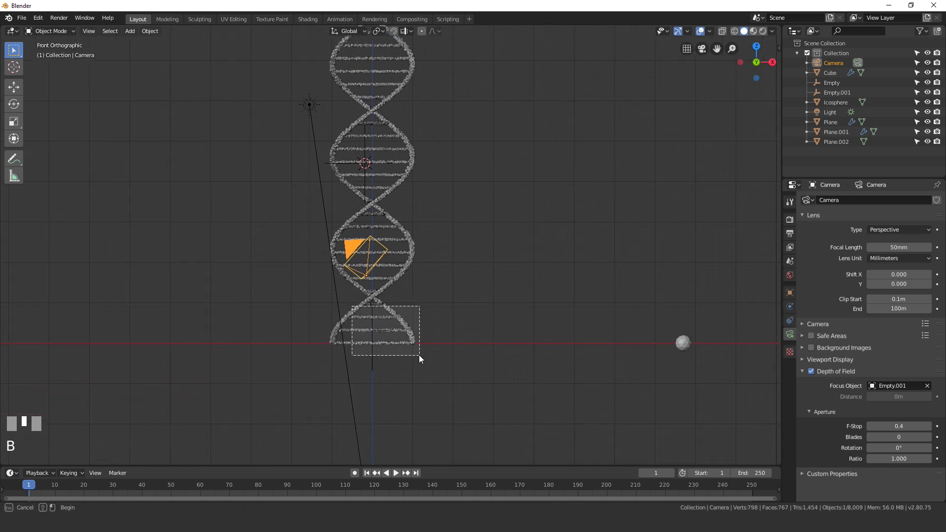
{"action": "right_click", "coordinate": [500, 258]}
{"action": "middle_click", "coordinate": [496, 266]}
{"action": "key", "text": "b"}
{"action": "key", "text": "KP_1"}
{"action": "key", "text": "g"}
{"action": "right_click", "coordinate": [395, 288]}
{"action": "scroll", "scroll_direction": "down", "scroll_amount": 3}
{"action": "key", "text": "KP_7"}
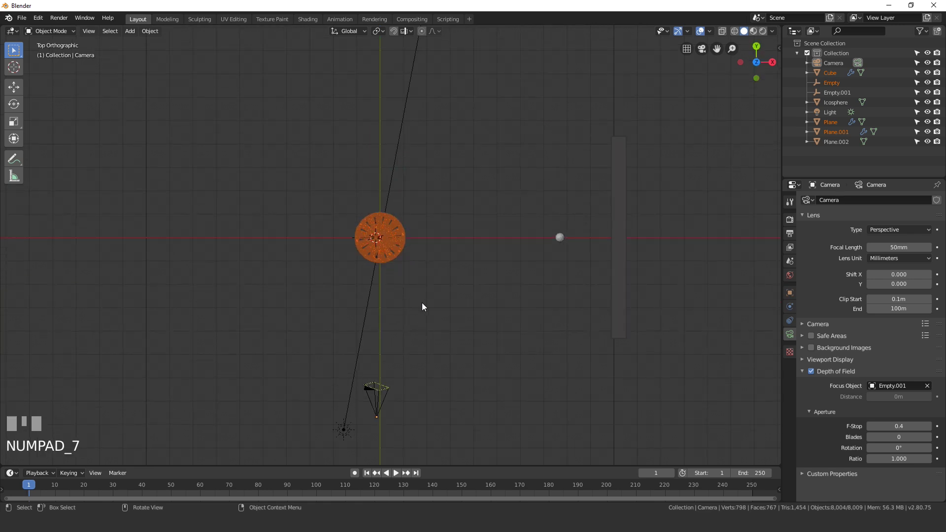
{"action": "key", "text": "shift+d"}
{"action": "left_click", "coordinate": [332, 153]}
Settle the copy behind and left of the main helix in the camera shot and start rotating it about Z
{"action": "key", "text": "KP_0"}
{"action": "scroll", "scroll_direction": "up", "scroll_amount": 3}
{"action": "key", "text": "s"}
{"action": "left_click", "coordinate": [400, 151]}
{"action": "scroll", "scroll_direction": "down", "scroll_amount": 3}
{"action": "left_click_drag", "start_coordinate": [312, 180], "coordinate": [302, 229]}
{"action": "scroll", "scroll_direction": "up", "scroll_amount": 3}
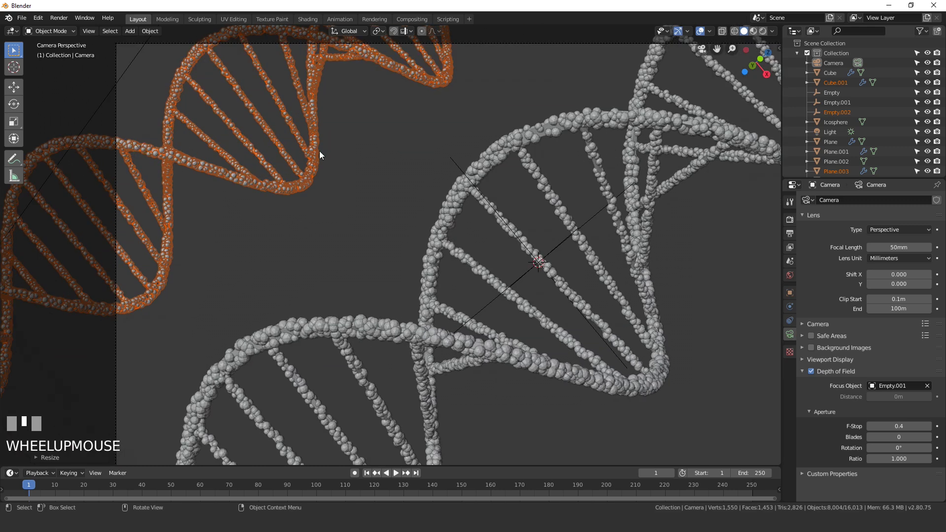
{"action": "scroll", "scroll_direction": "down", "scroll_amount": 3}
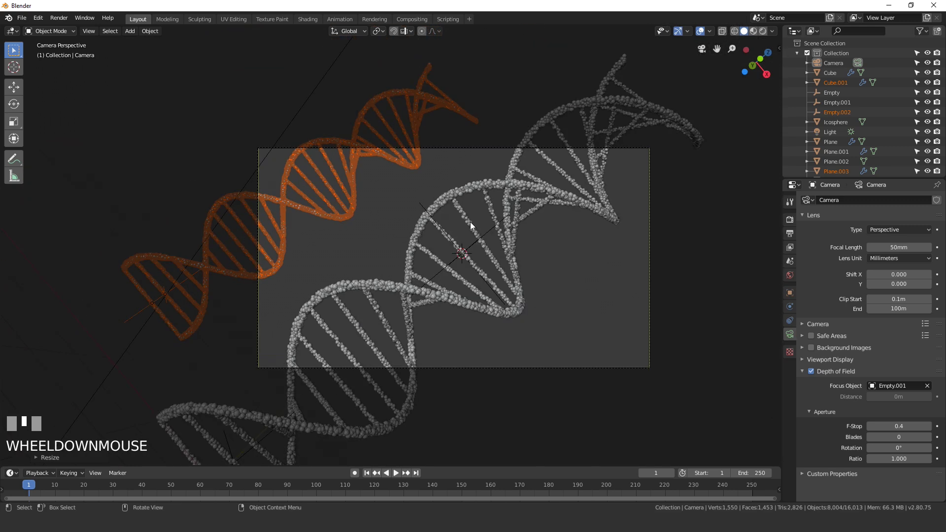
{"action": "scroll", "scroll_direction": "up", "scroll_amount": 3}
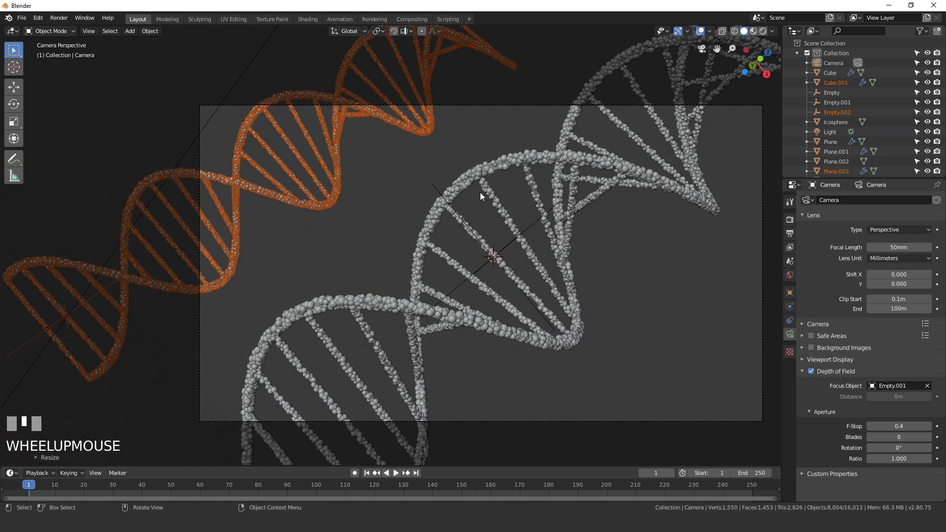
{"action": "key", "text": "r"}
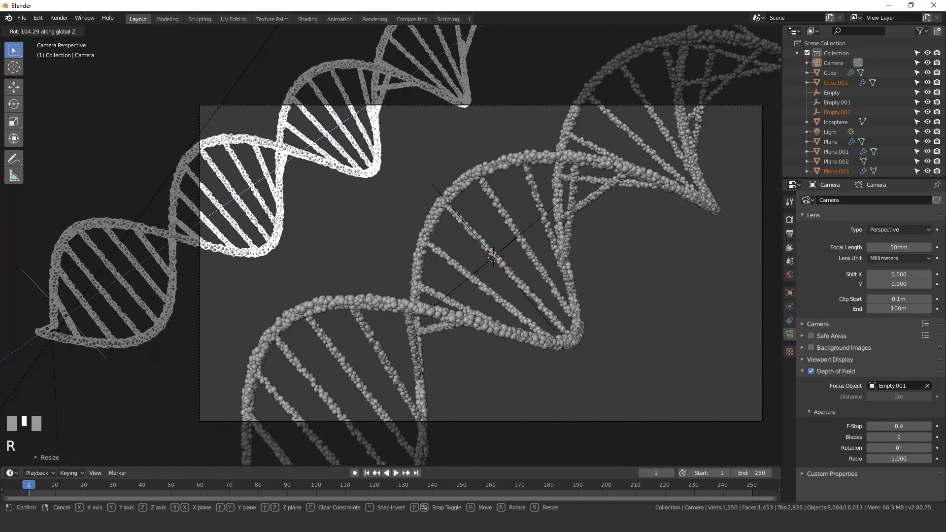
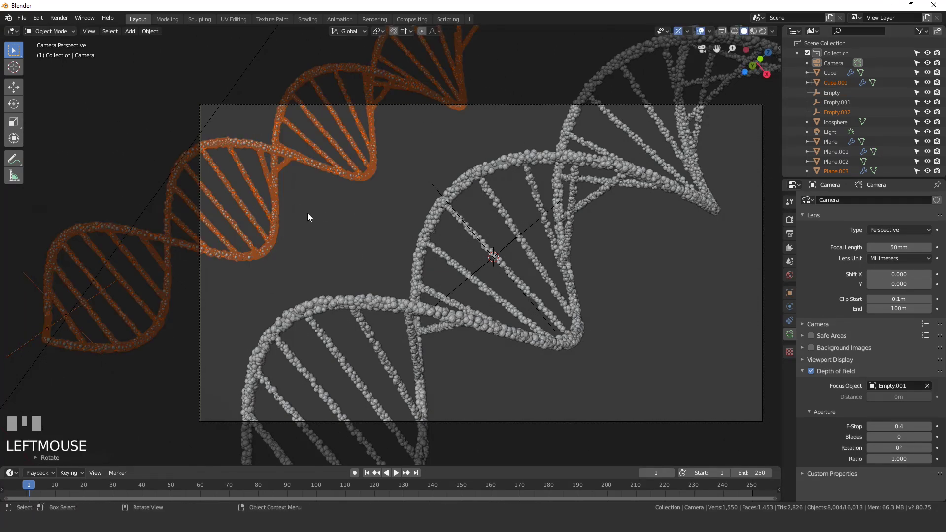
Move and rotate the copied helix toward the camera, then preview it blurred in rendered shading
{"action": "key", "text": "g"}
{"action": "left_click", "coordinate": [353, 185]}
{"action": "key", "text": "r"}
{"action": "left_click", "coordinate": [533, 156]}
{"action": "key", "text": "g"}
{"action": "left_click", "coordinate": [537, 135]}
{"action": "left_click_drag", "start_coordinate": [472, 198], "coordinate": [507, 217]}
{"action": "key", "text": "z"}
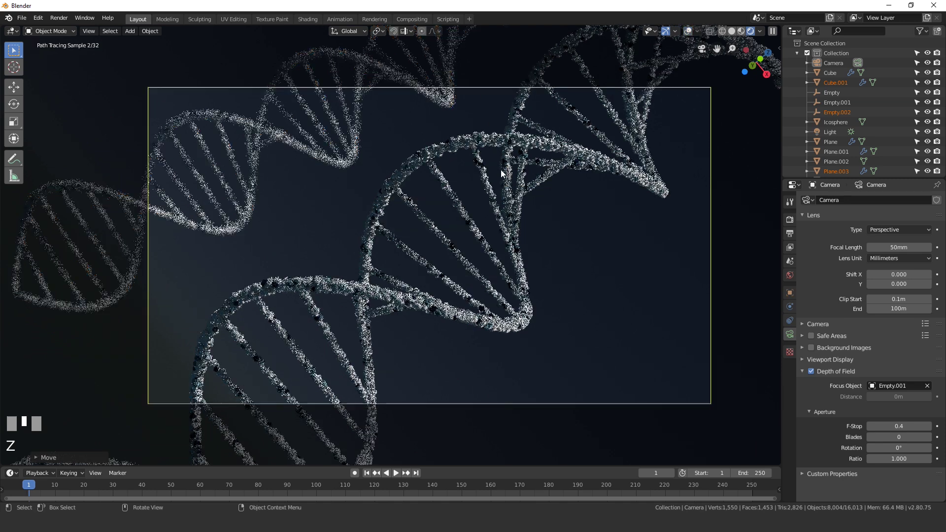
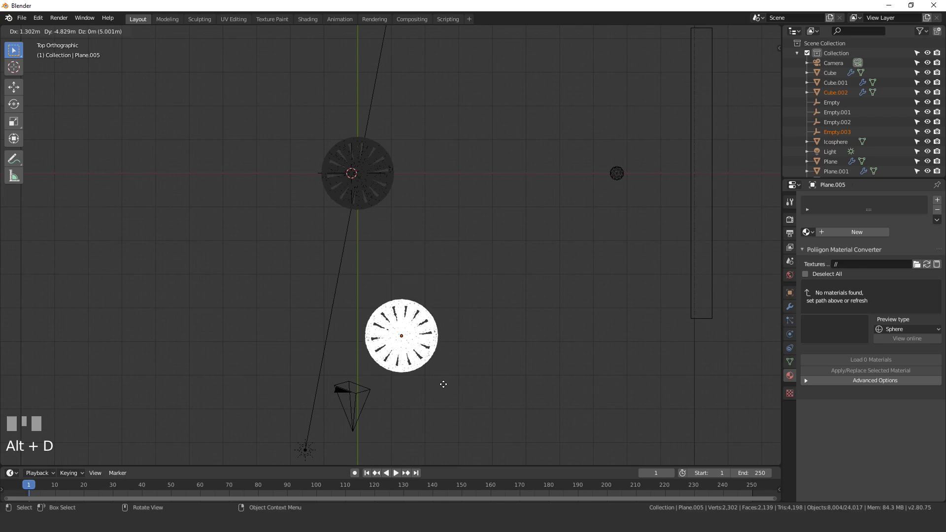
Position the foreground helix copy large and out of focus across the lower right of the camera view
{"action": "left_click", "coordinate": [447, 384]}
{"action": "key", "text": "KP_0"}
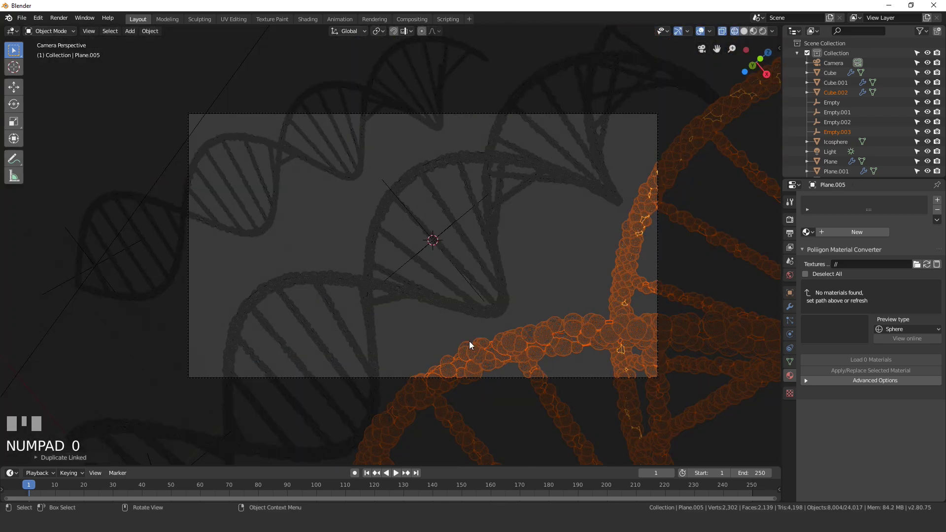
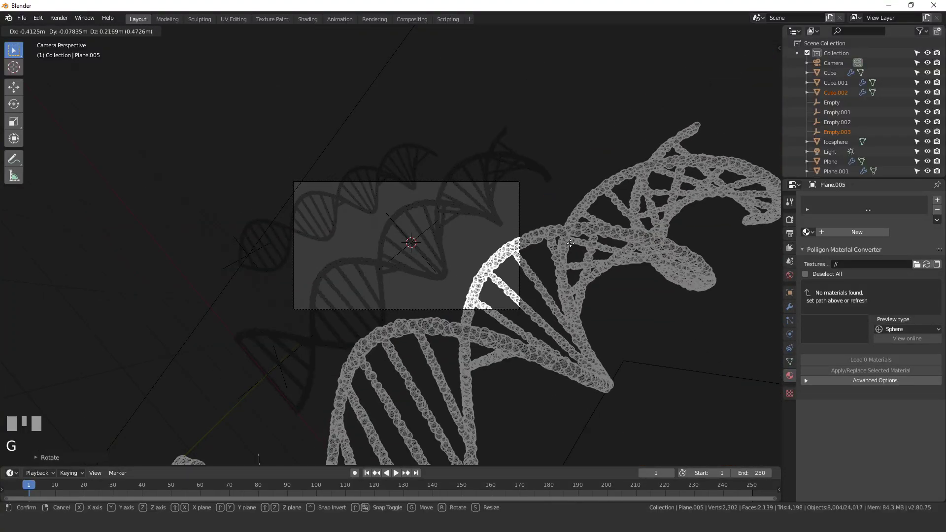
{"action": "left_click", "coordinate": [579, 215]}
{"action": "key", "text": "r"}
{"action": "left_click", "coordinate": [628, 258]}
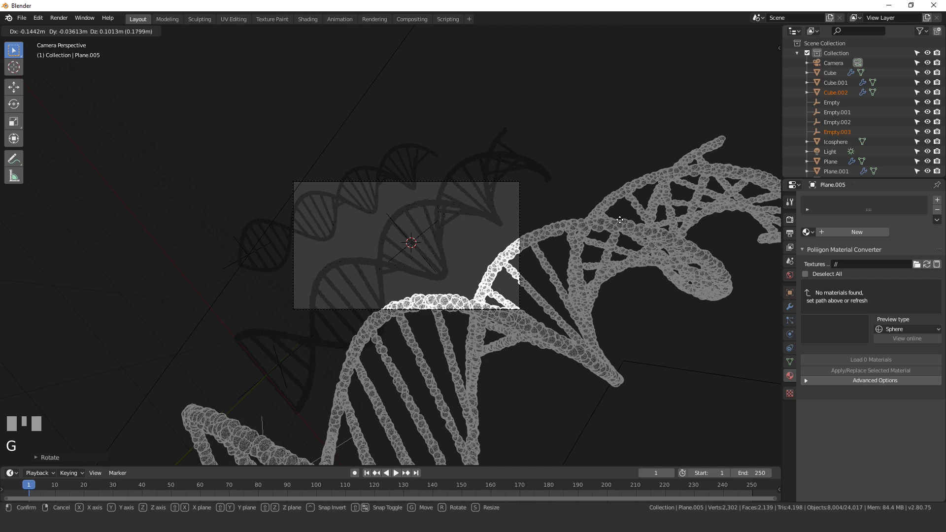